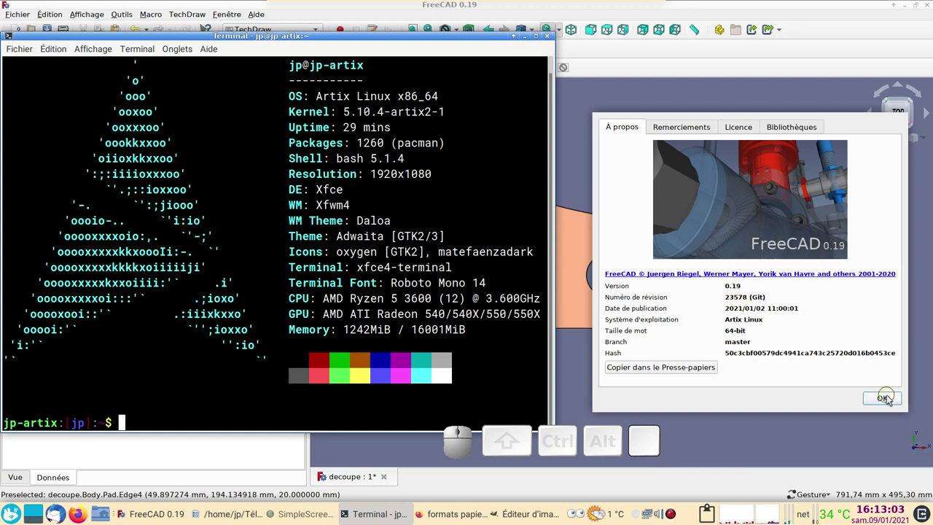
Close the system information terminal and the About FreeCAD dialog to show the decoupe model.
click(890, 399)
drag(569, 360, 578, 351)
key(2)
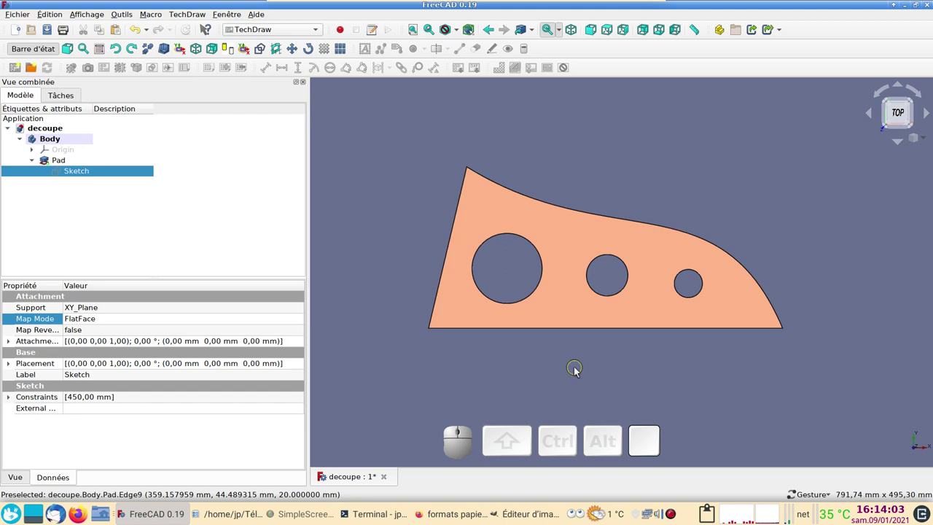
click(66, 175)
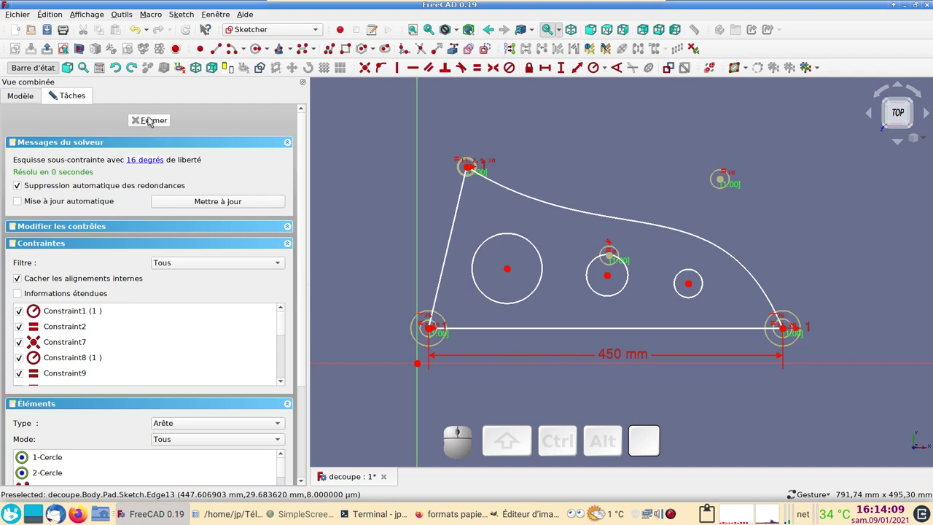
click(153, 124)
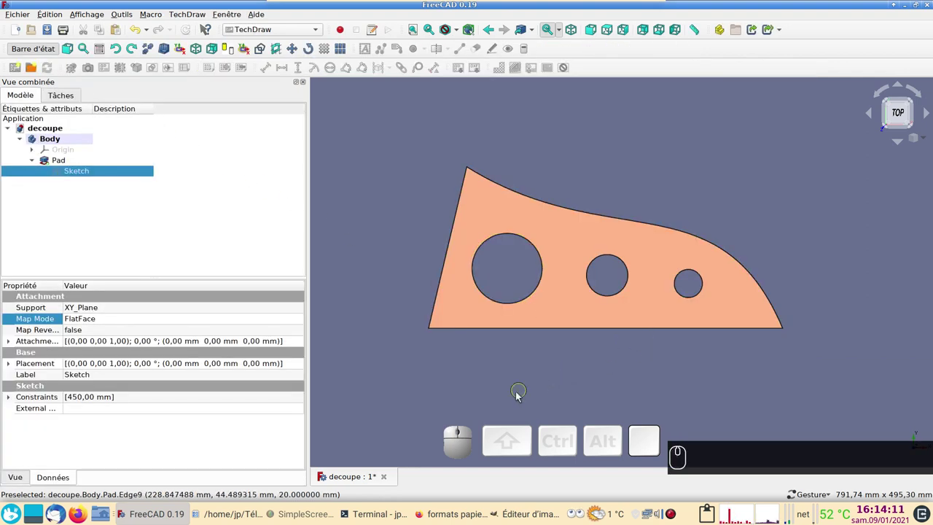
Bring up the Google results for 'formats papier' with the A1–A4 sizes in Firefox.
click(449, 516)
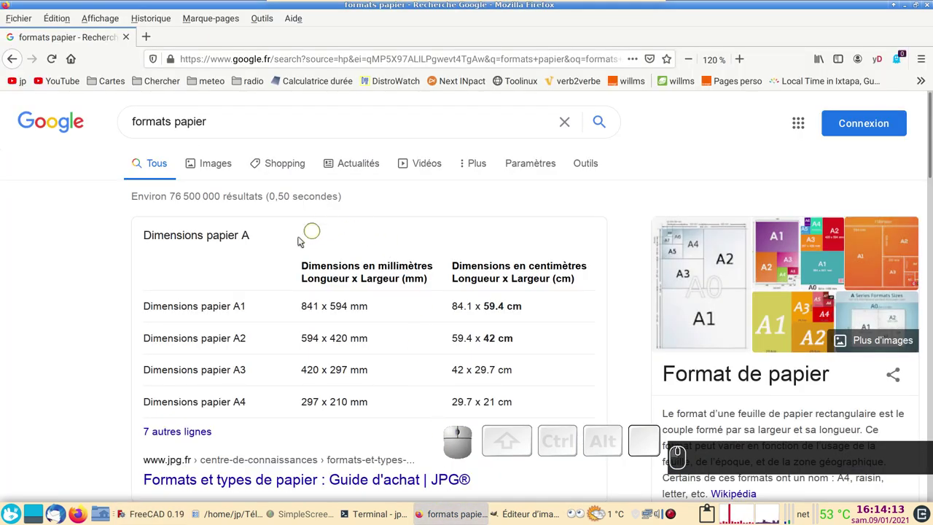
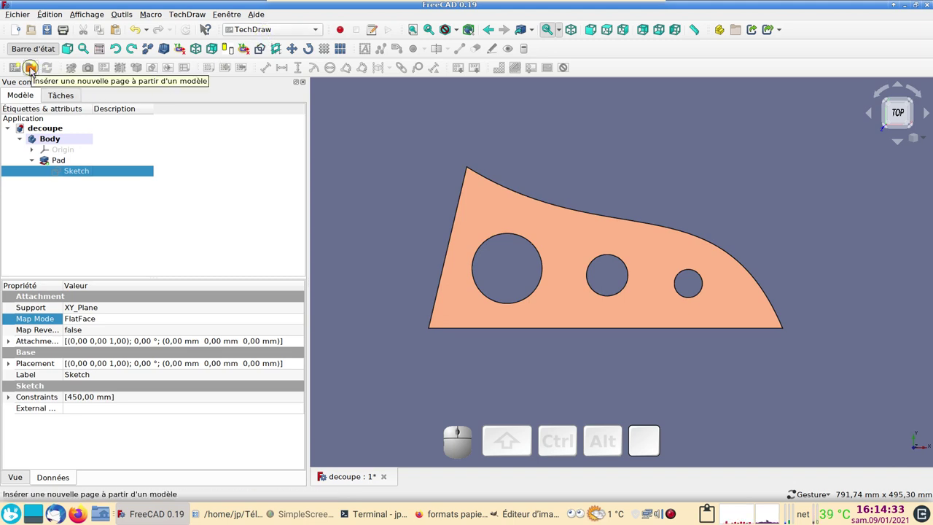
Insert a TechDraw page from the A2_Landscape_blank.svg template and select the Pad solid.
click(33, 71)
scroll(down, 3)
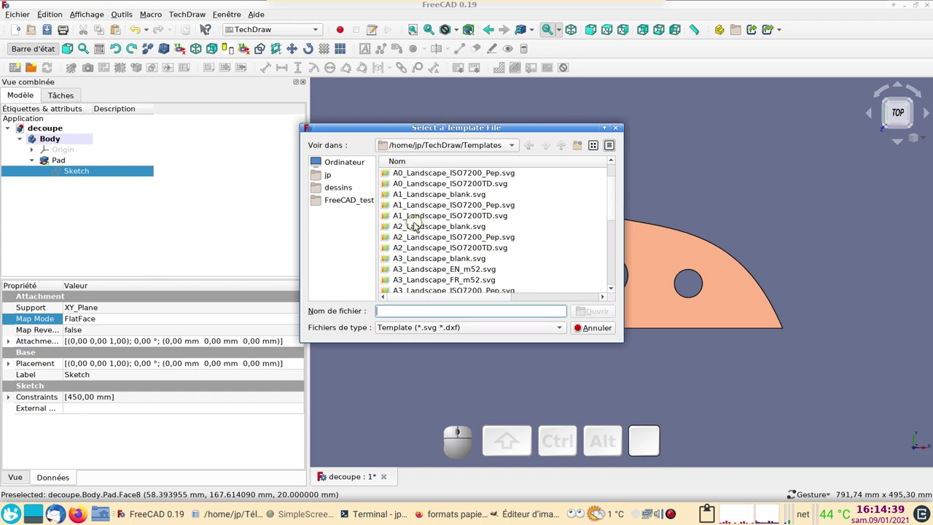
click(418, 228)
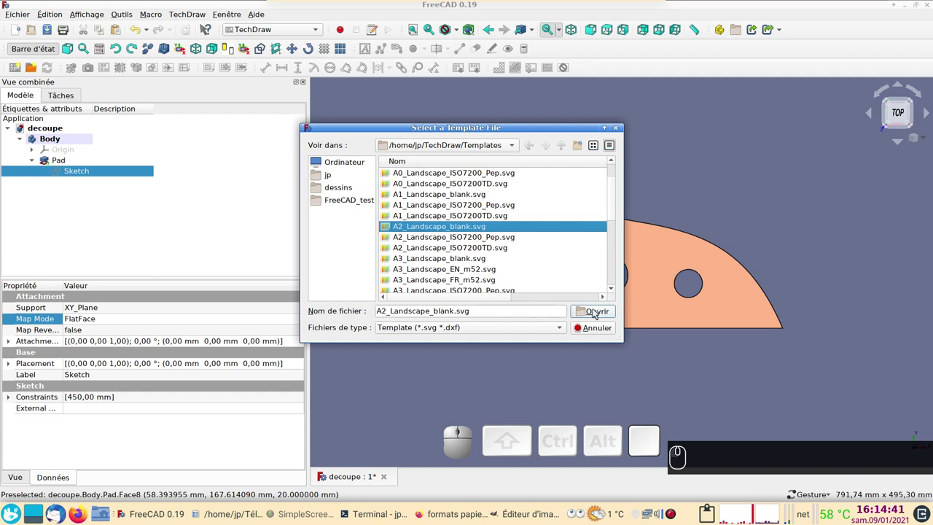
click(595, 312)
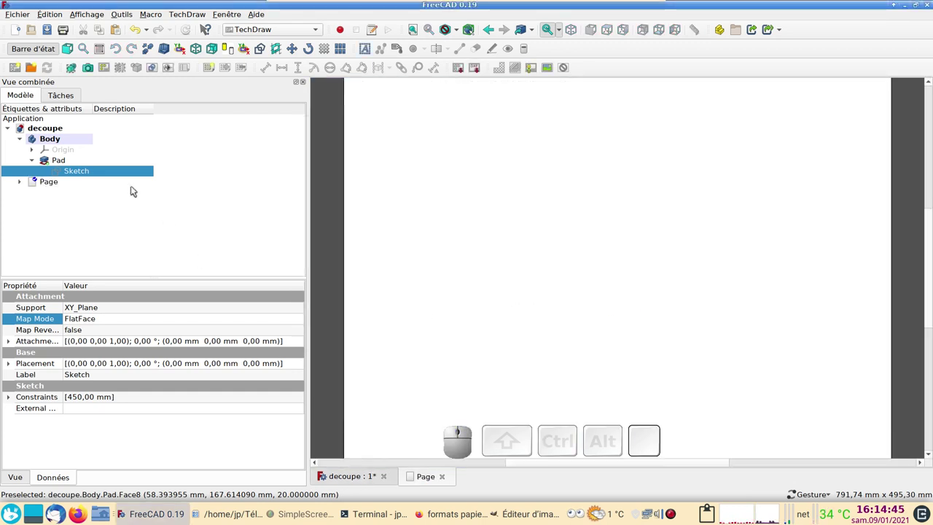
click(71, 166)
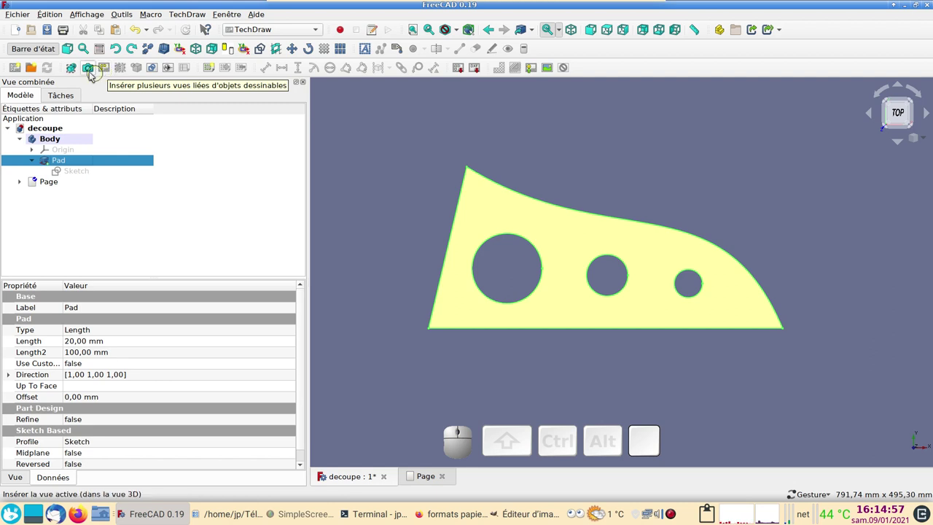
Insert a view of the Pad on the page and select that View in the tree.
click(75, 72)
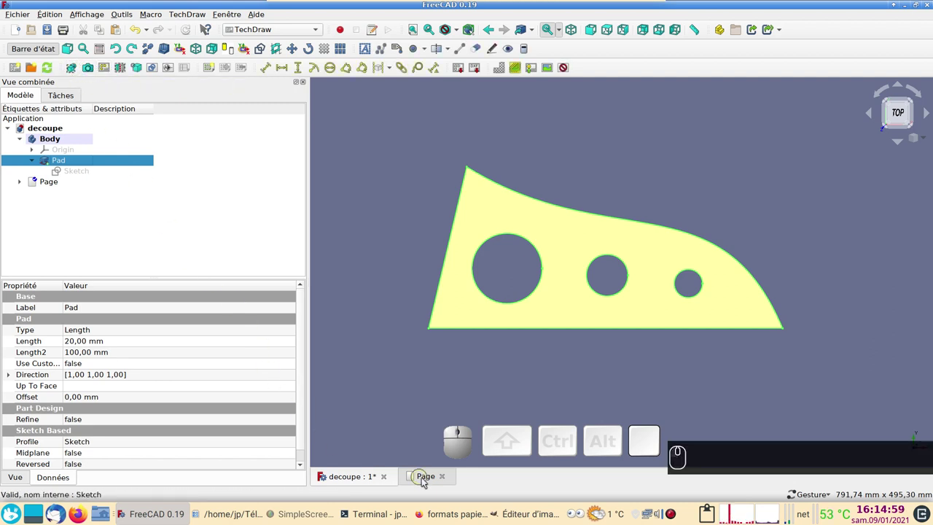
click(424, 482)
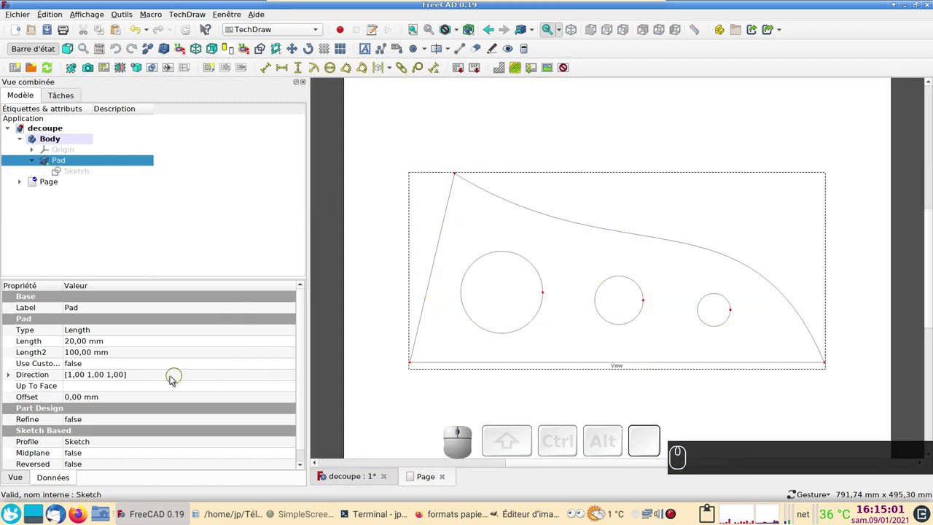
scroll(down, 3)
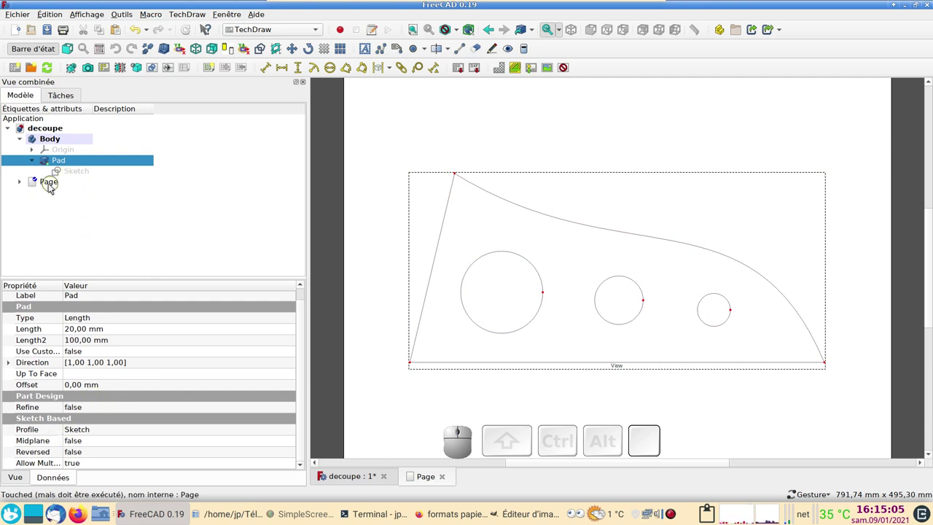
click(22, 183)
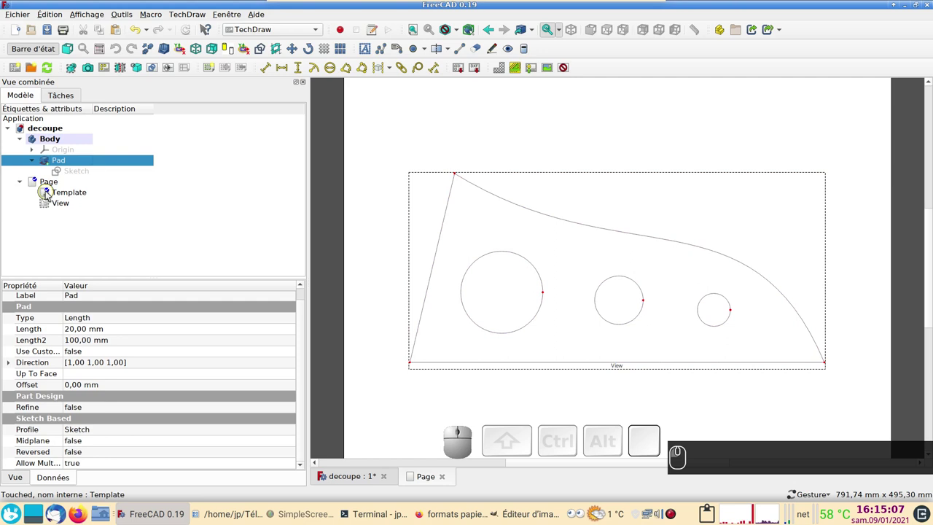
click(52, 209)
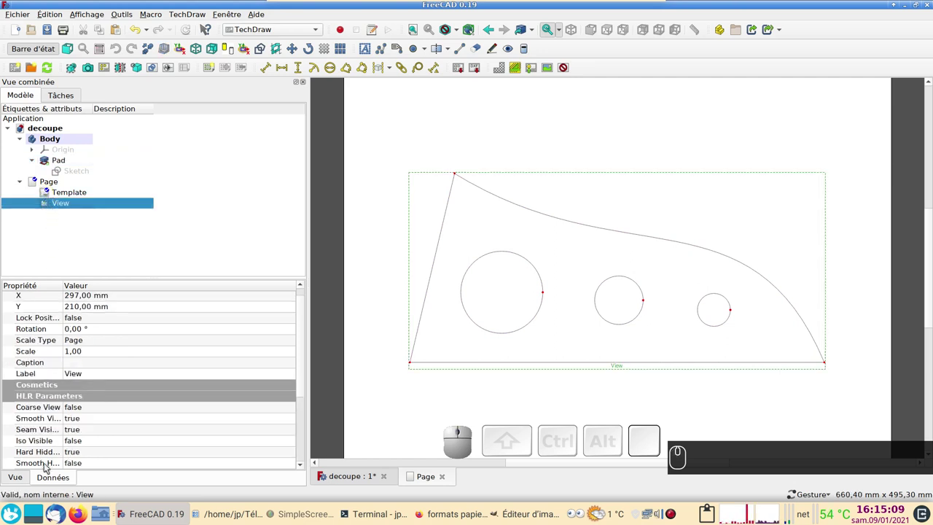
Set the view's Line Width to 1 mm in its display properties.
click(17, 479)
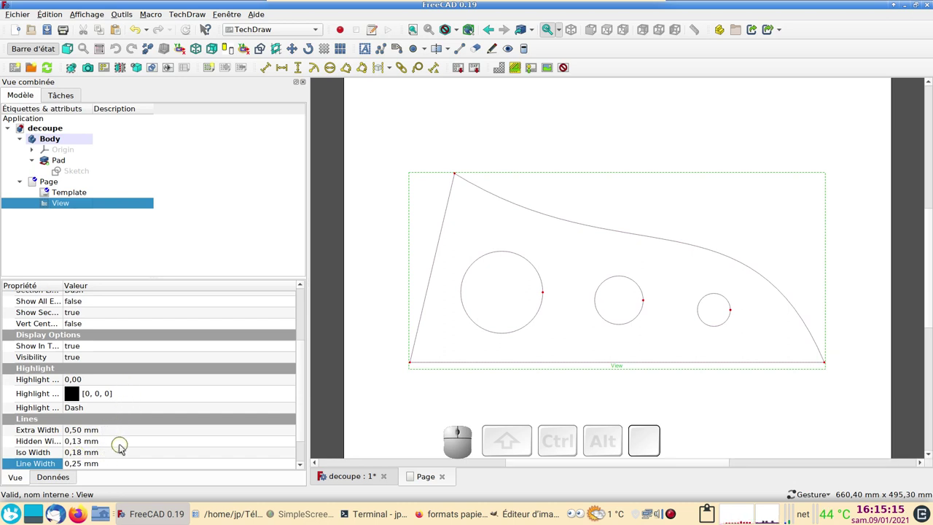
scroll(down, 3)
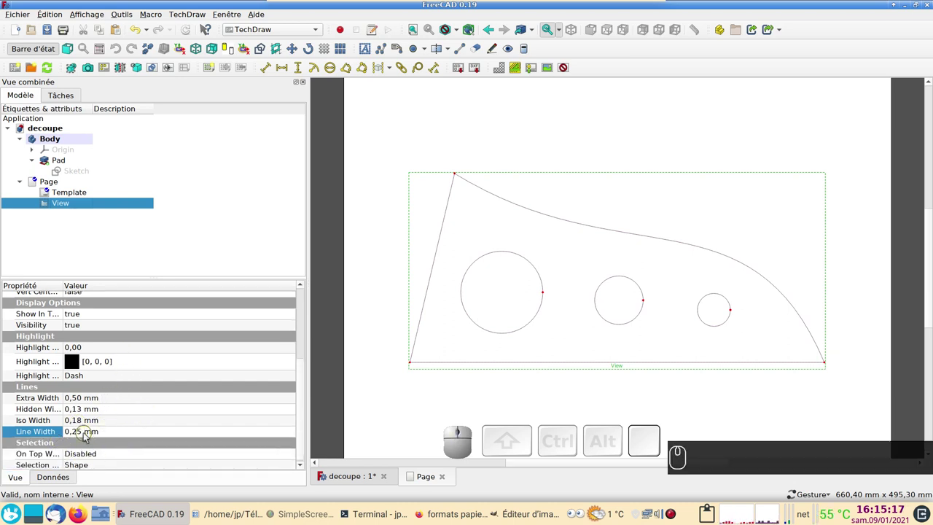
click(102, 432)
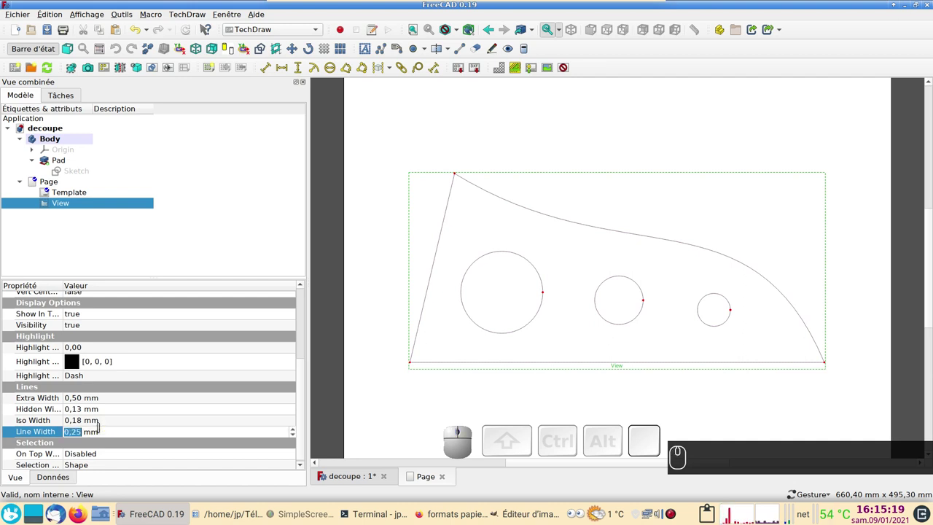
key(1)
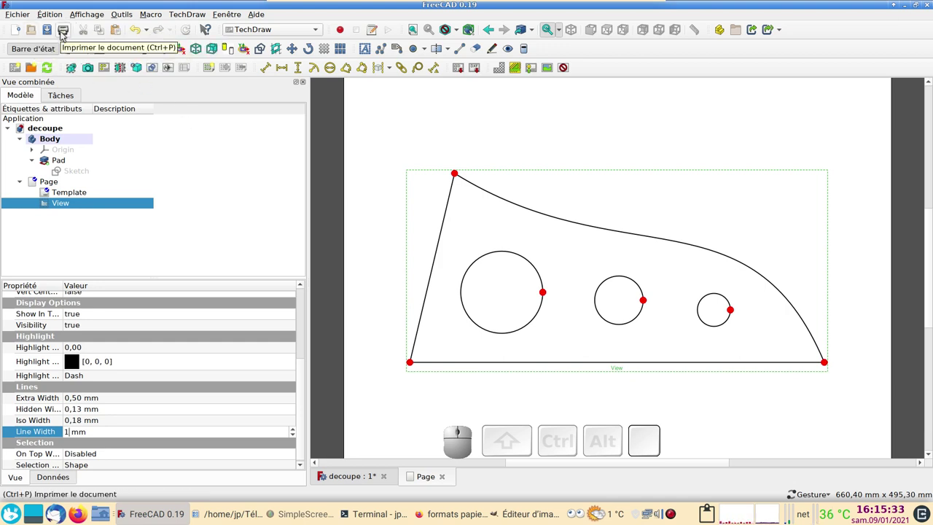
Start printing the page to PDF and check the paper size properties without changing them.
click(68, 35)
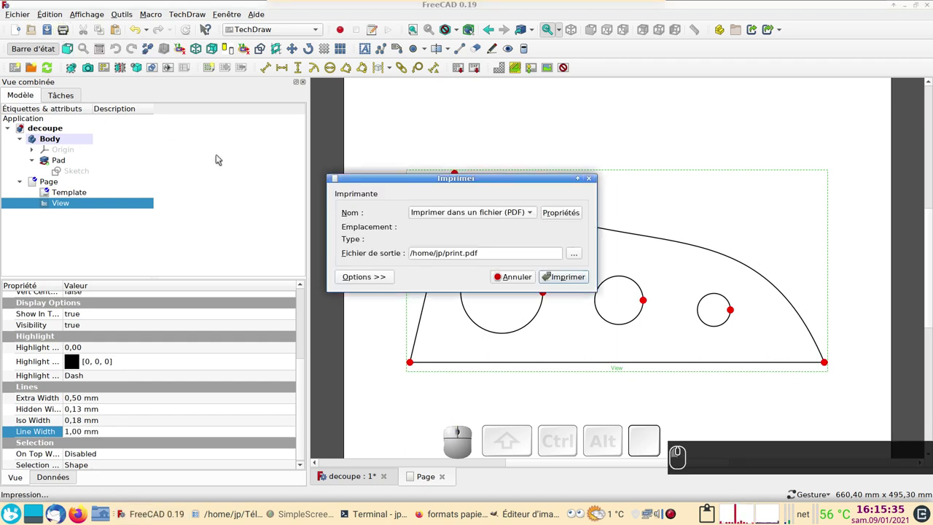
click(551, 216)
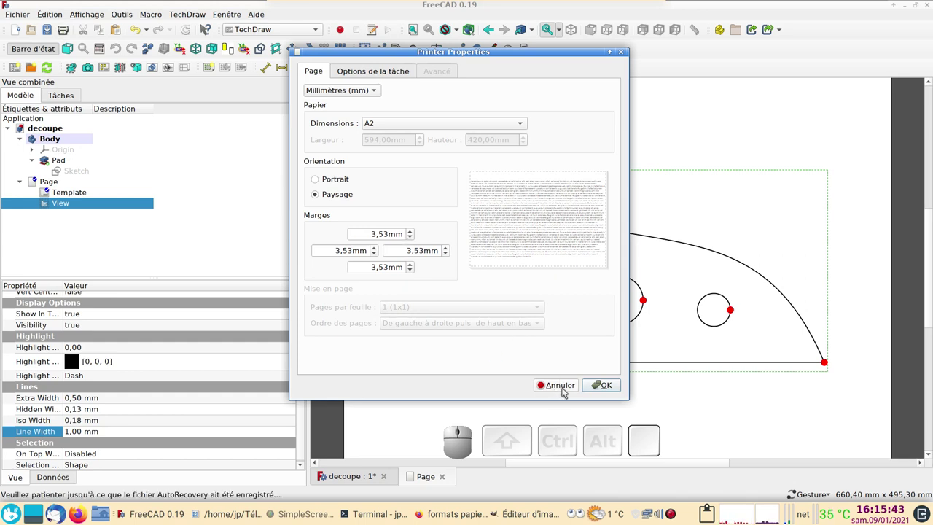
click(569, 392)
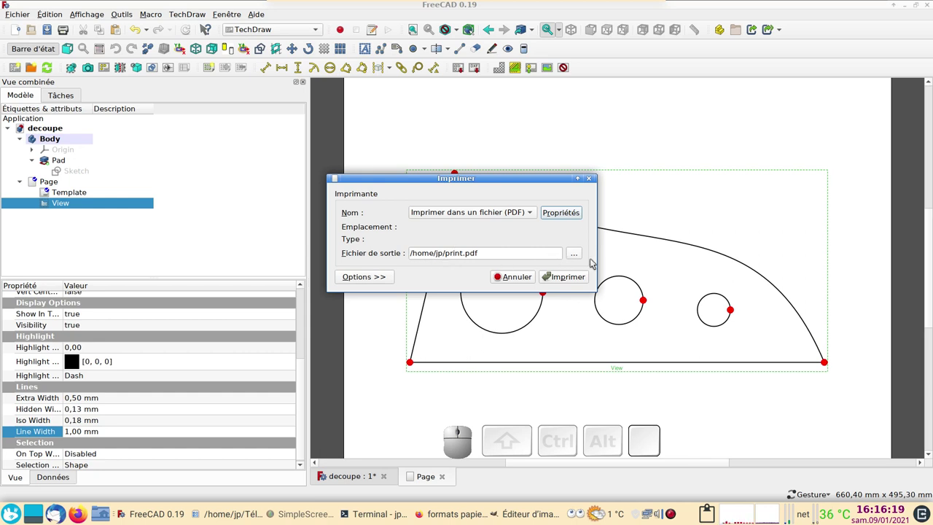
Choose Téléchargements/print.pdf as the output file and print the page, overwriting it.
click(574, 257)
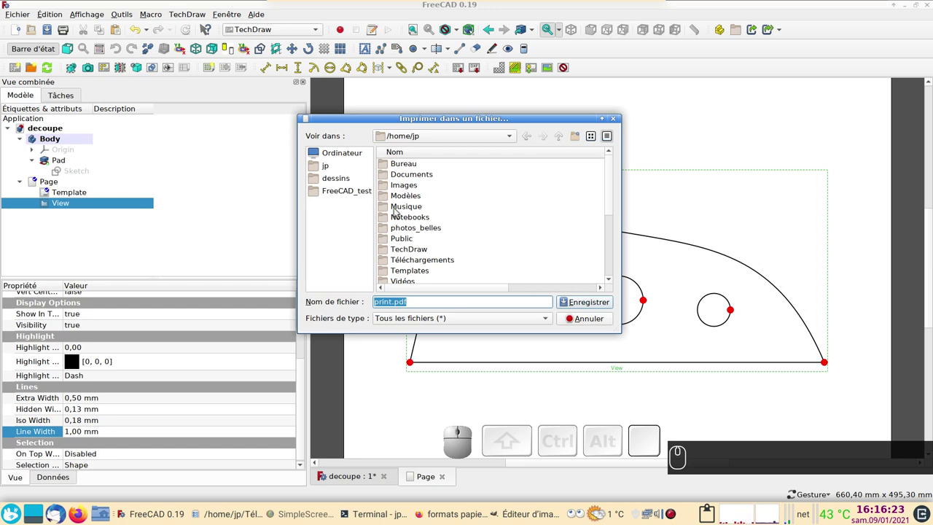
click(449, 261)
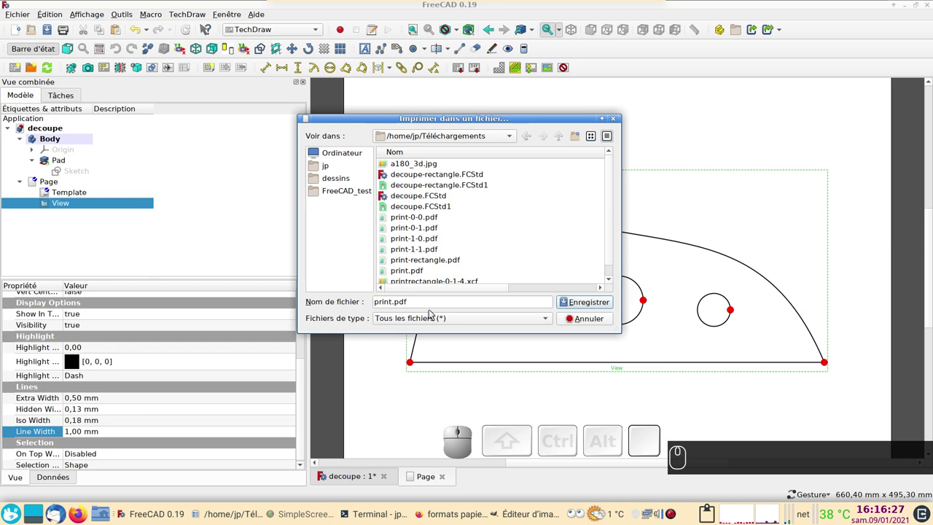
click(595, 306)
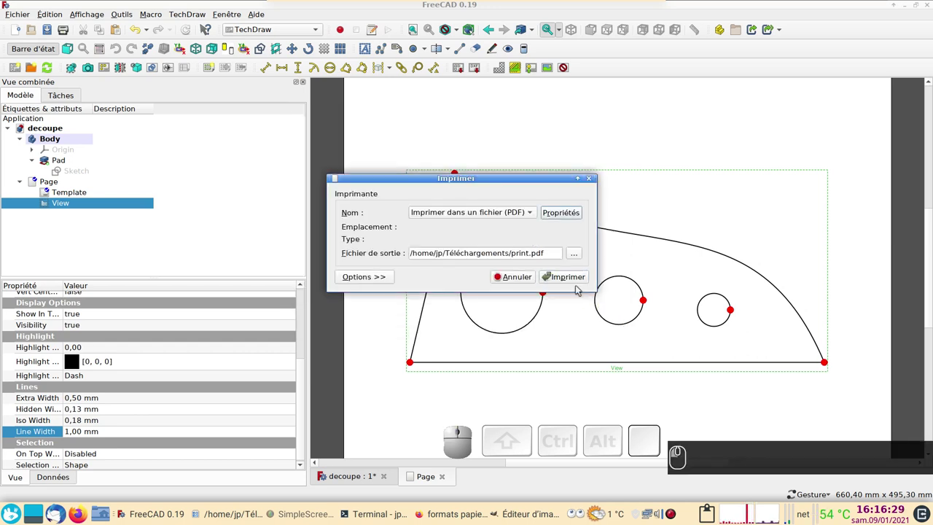
click(568, 281)
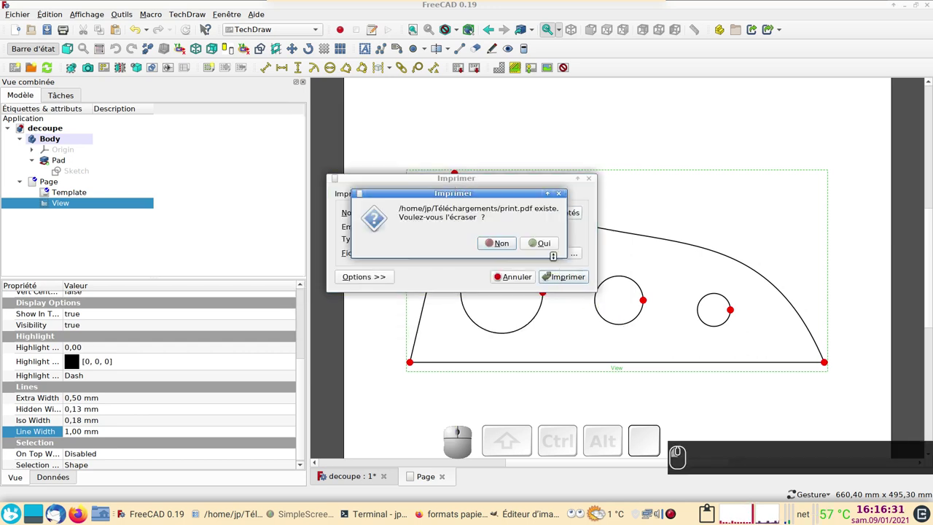
click(549, 248)
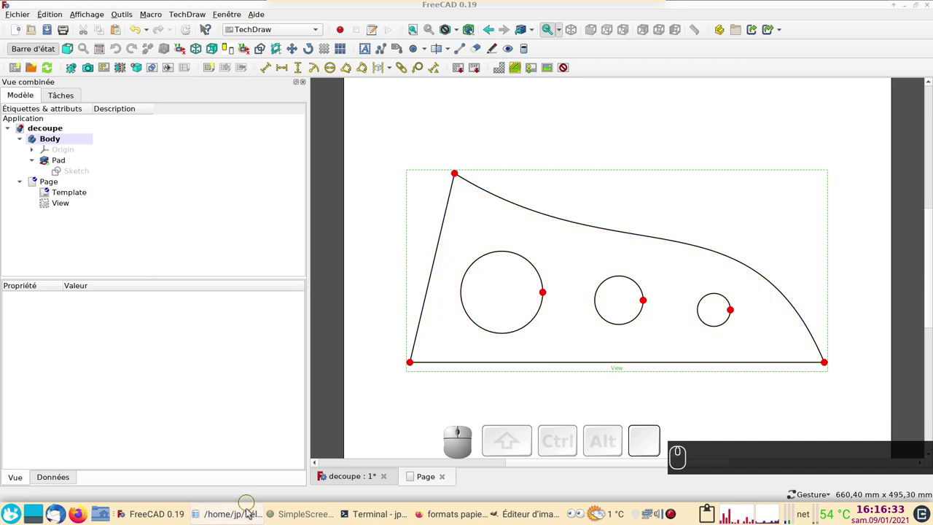
In Dolphin, bring up the context menu on print.pdf to reach its Ouvrir avec applications.
click(242, 514)
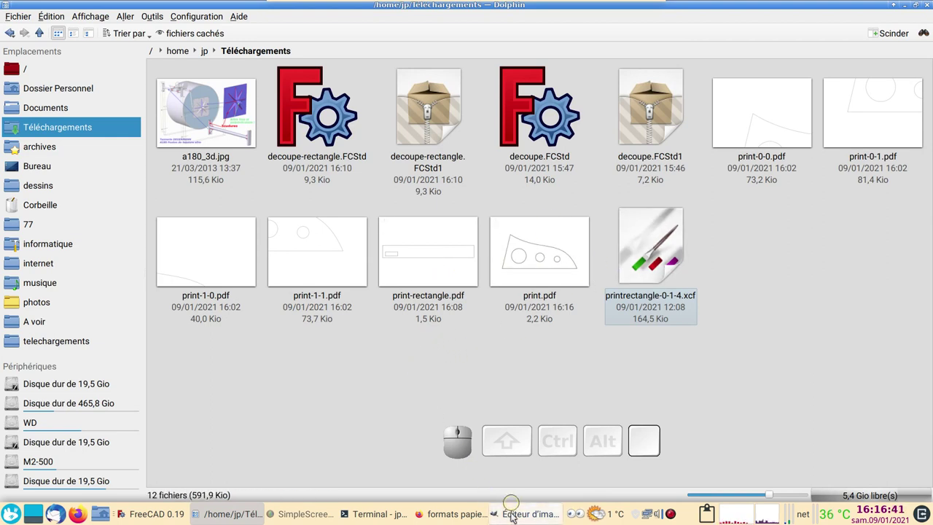
right_click(514, 516)
click(518, 499)
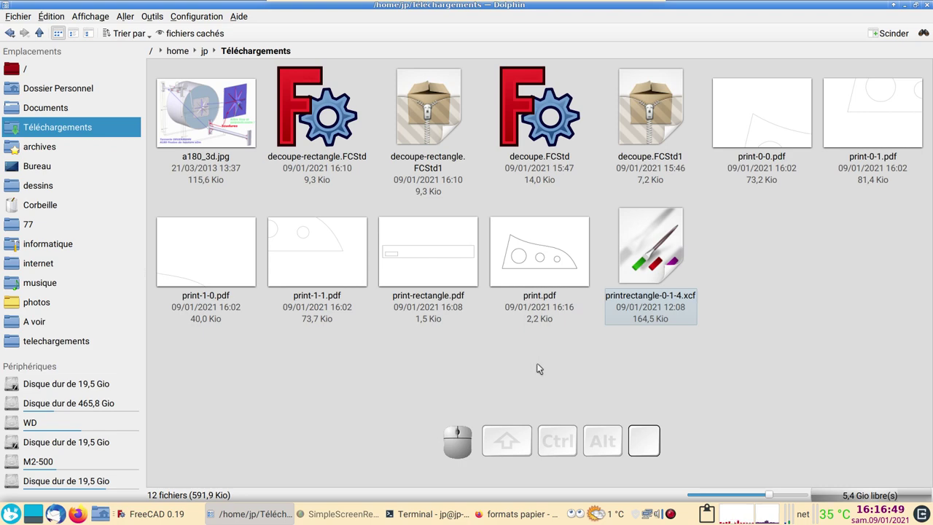
right_click(527, 262)
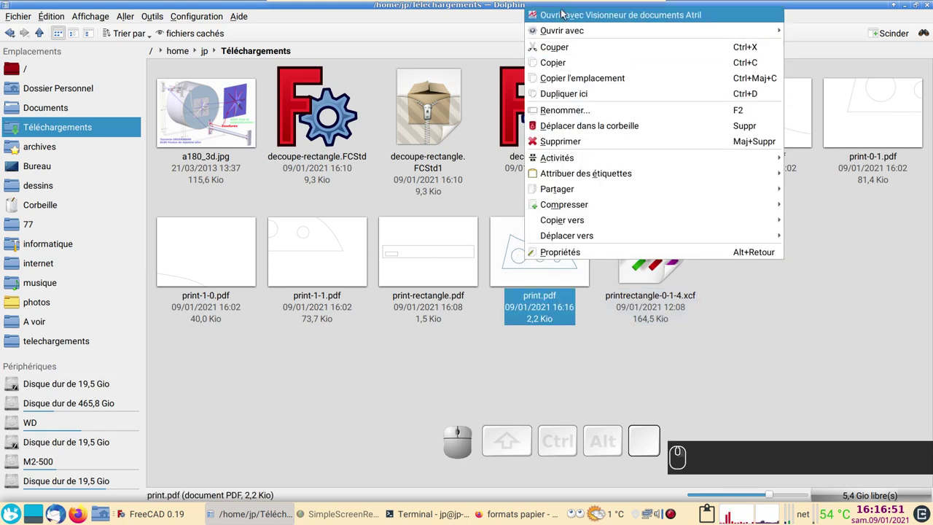
Import print.pdf into GIMP at 300 pixels/in, giving a 7017×4962 image.
click(872, 96)
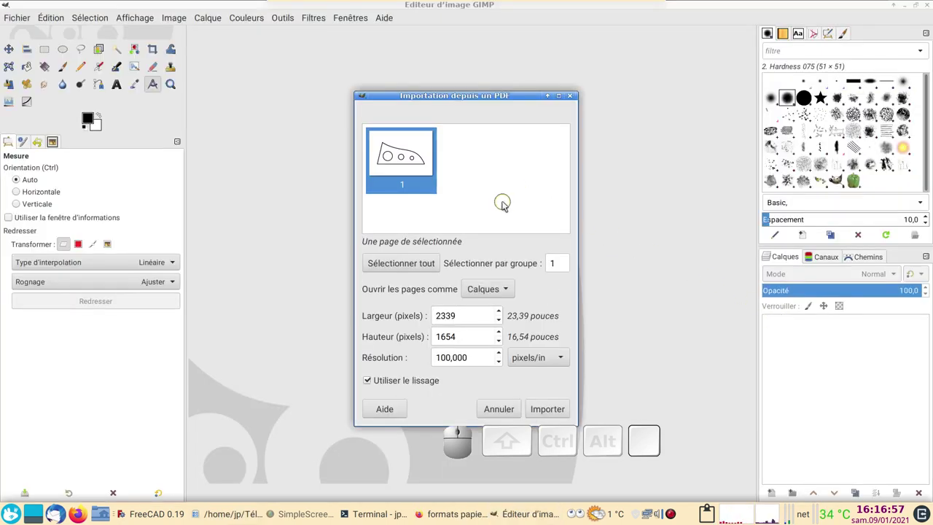
click(855, 145)
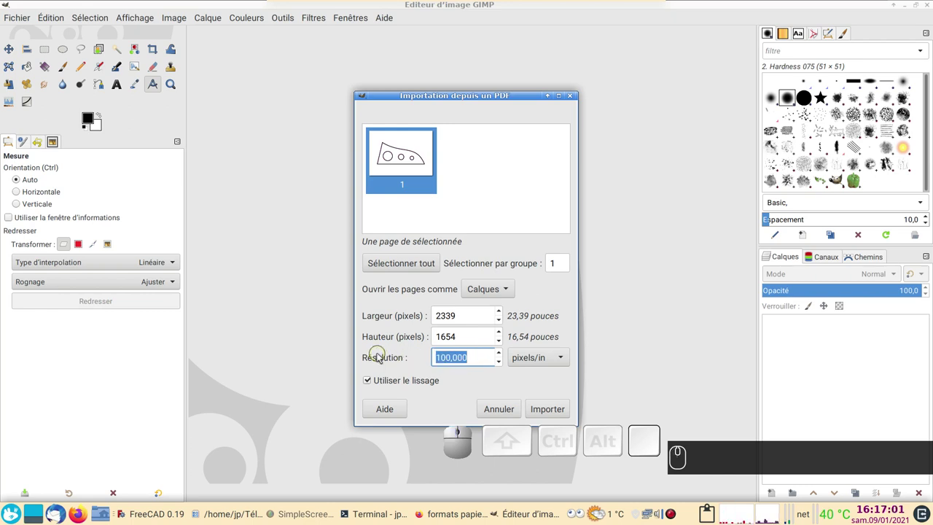
key(0)
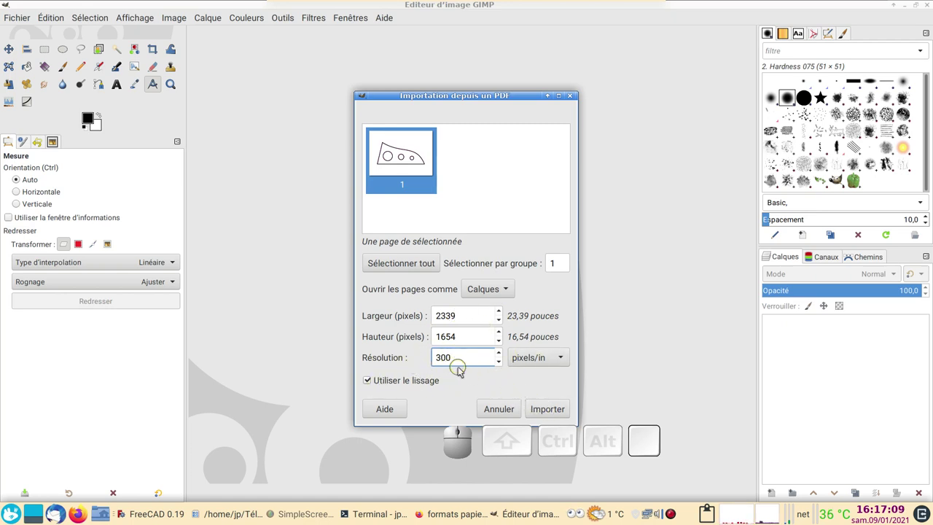
click(556, 410)
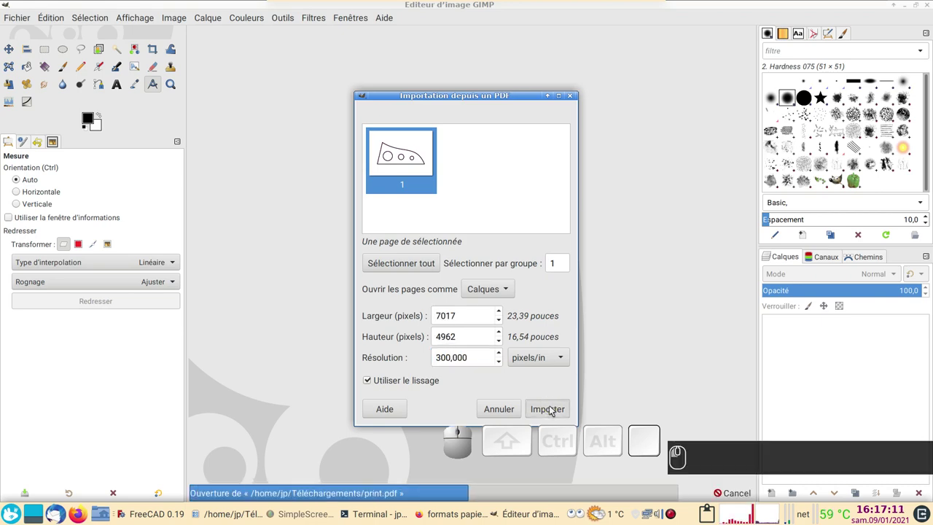
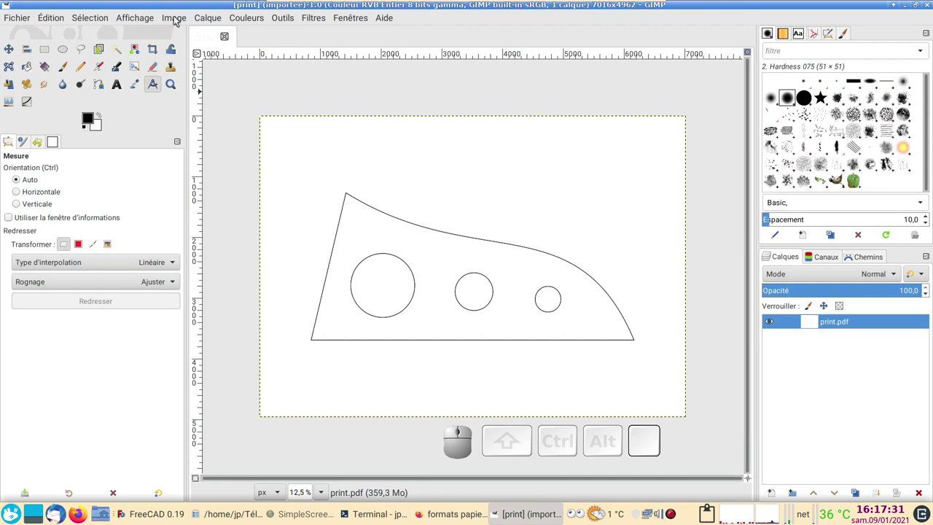
Add a horizontal guide at 50 % of the image height.
click(180, 21)
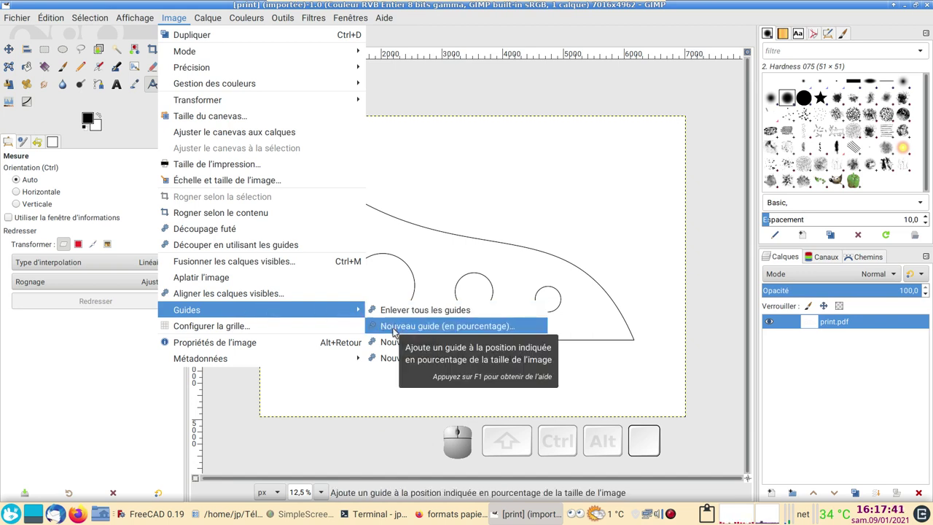
click(400, 332)
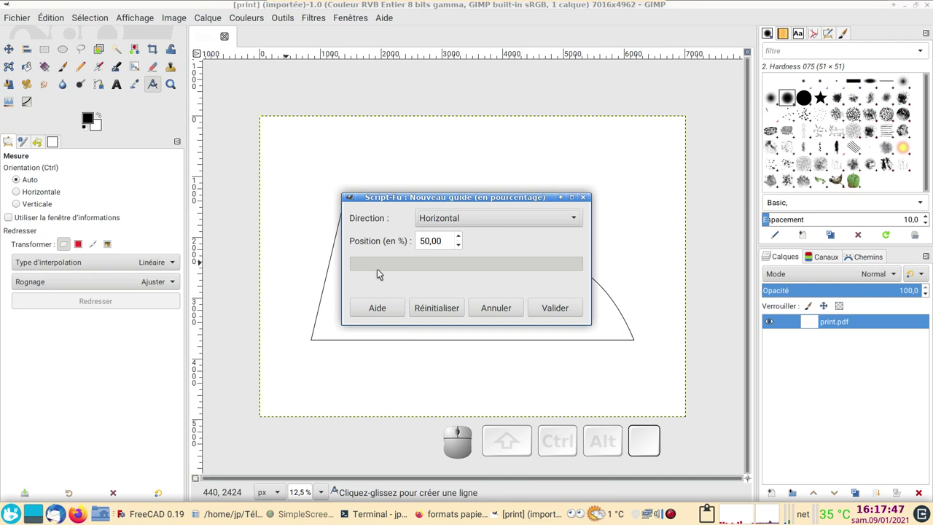
click(561, 314)
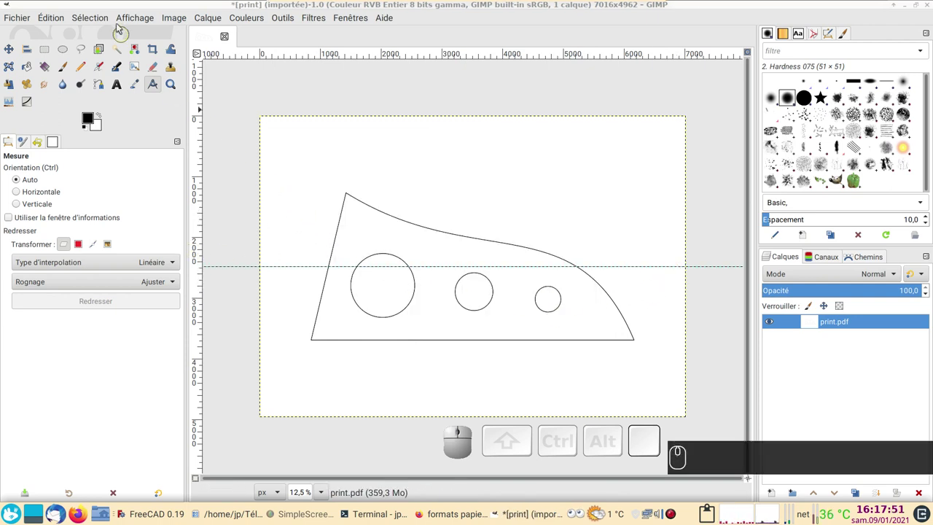
Add a vertical guide at 50 % of the image width.
click(183, 23)
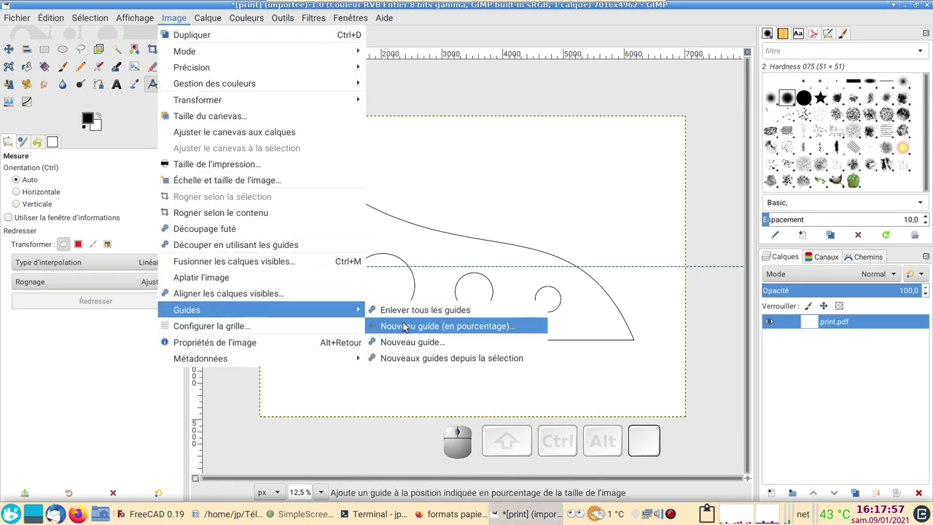
click(408, 328)
click(465, 221)
click(461, 239)
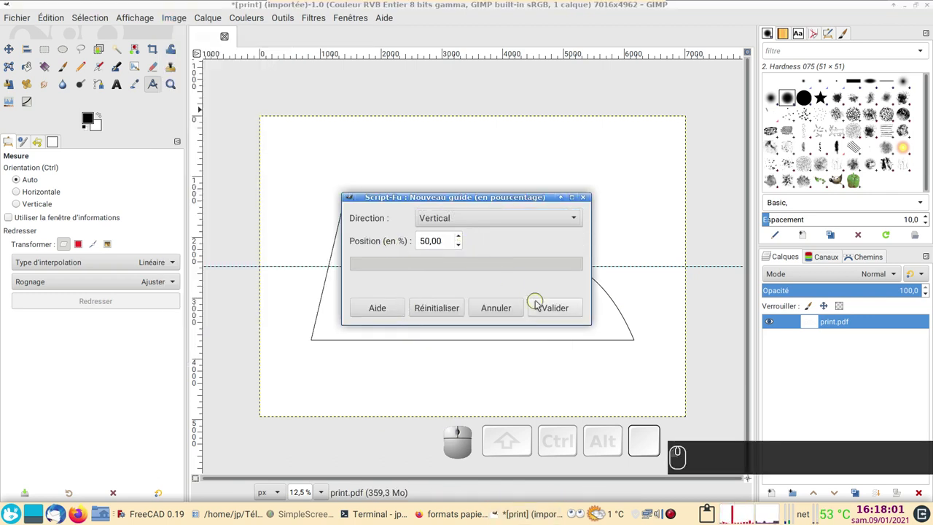
click(547, 309)
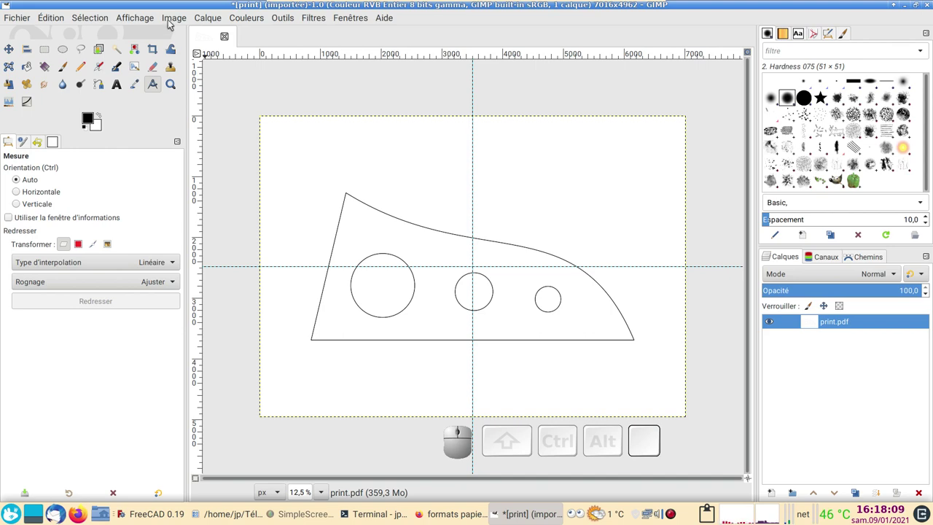
Slice the image along the guides into four 3508×2481 pieces and view print-0-0.
click(170, 23)
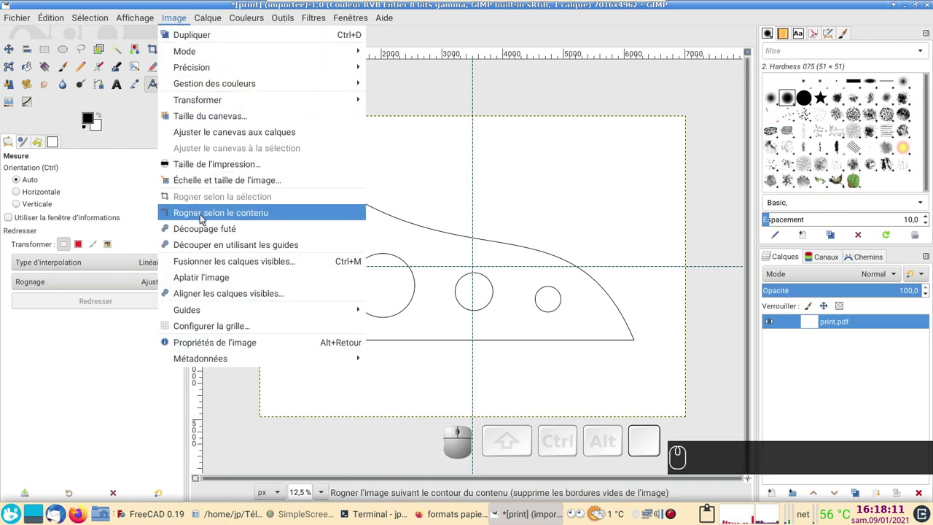
click(209, 248)
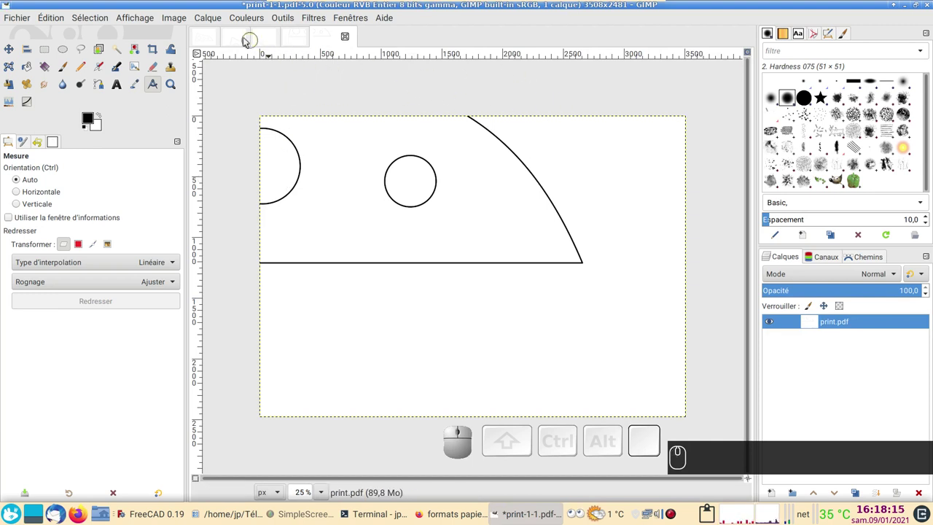
click(232, 36)
click(284, 40)
click(319, 43)
click(348, 43)
click(235, 44)
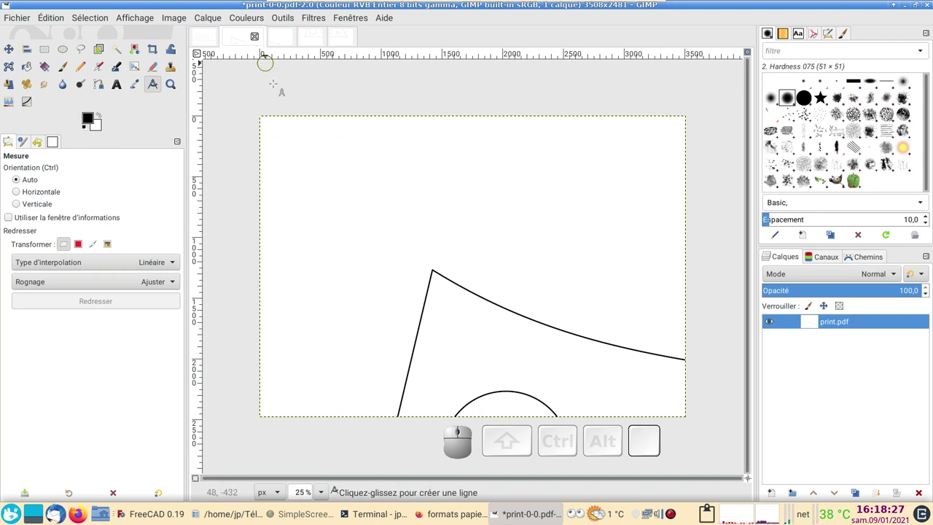
Export the piece under the name print-0-0.pdf, checking the file type list.
click(14, 23)
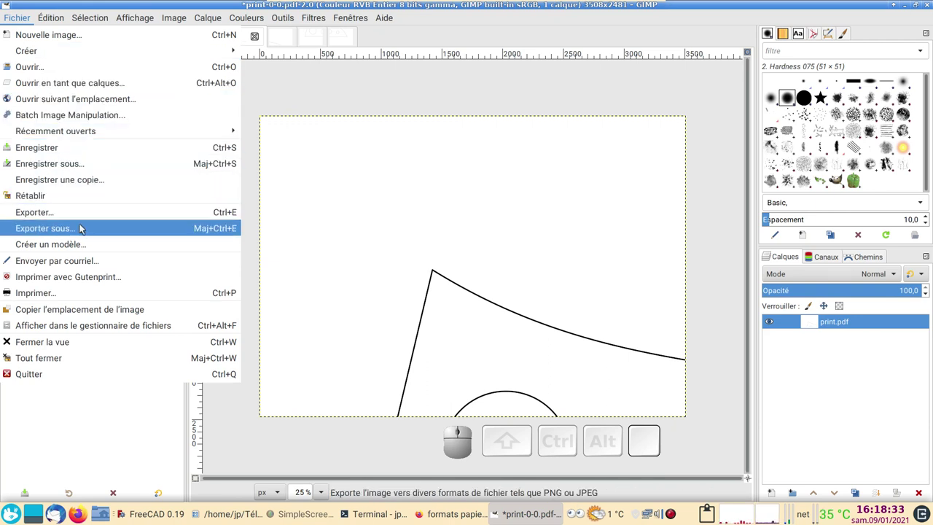
click(83, 233)
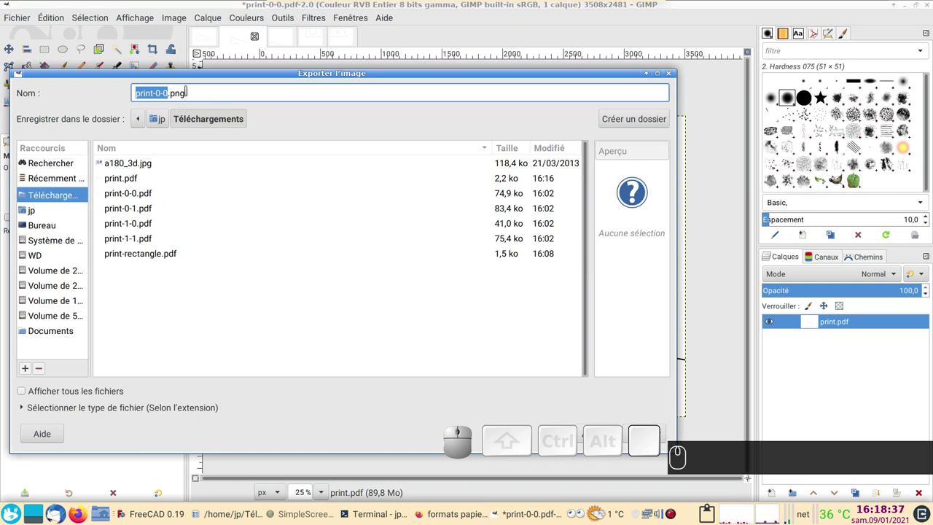
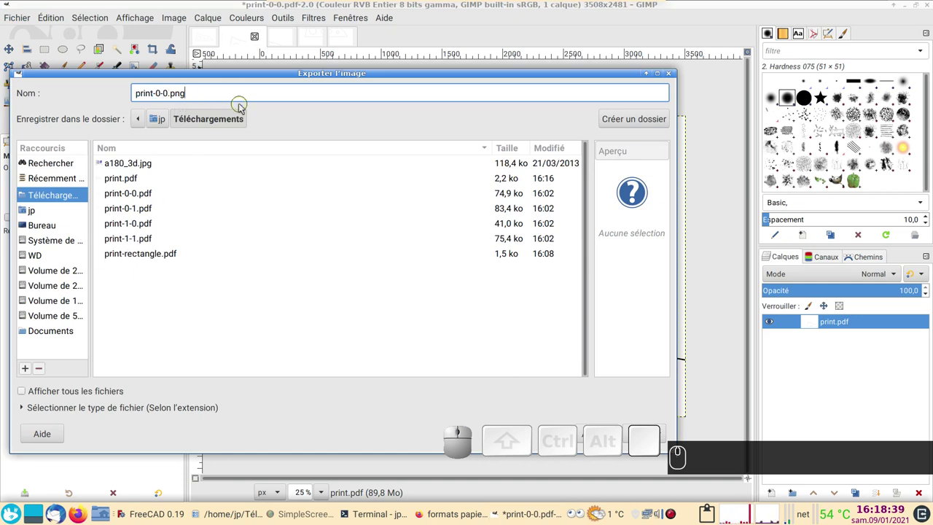
key(BackSpace)
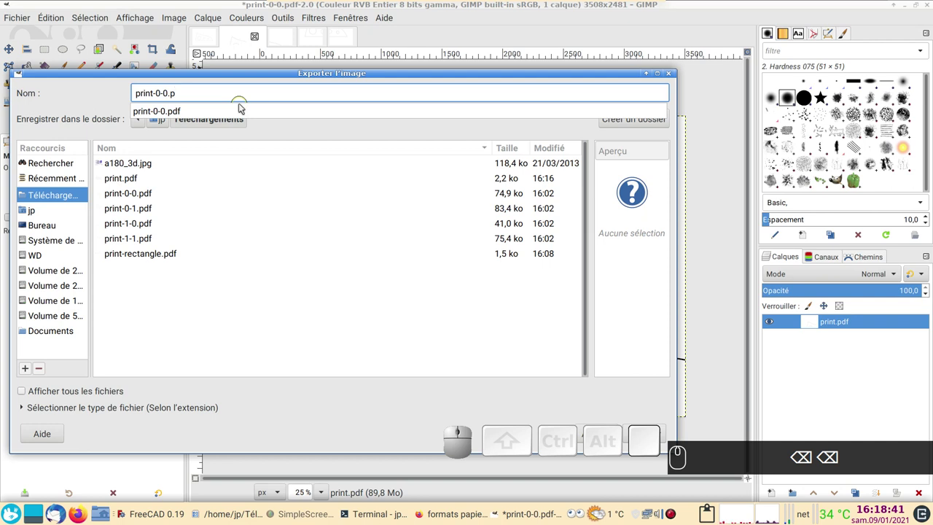
key(d)
key(f)
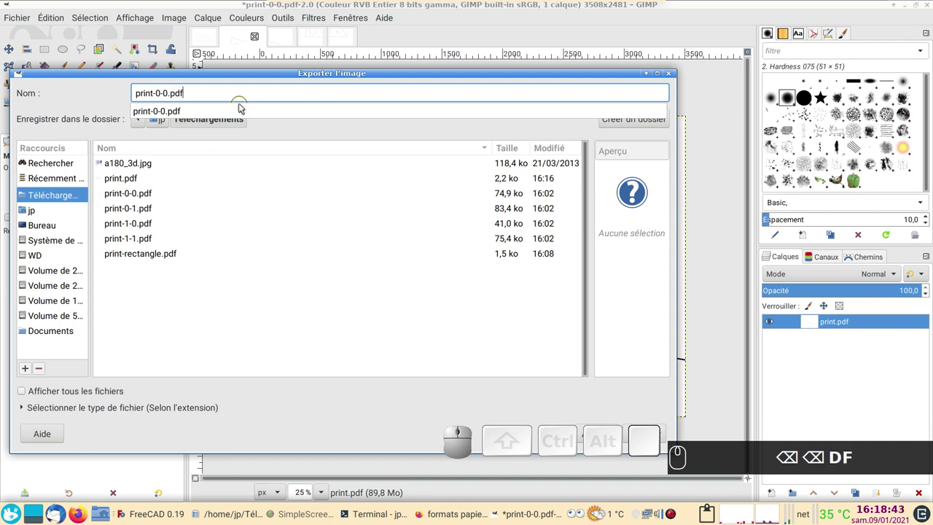
click(26, 411)
click(25, 410)
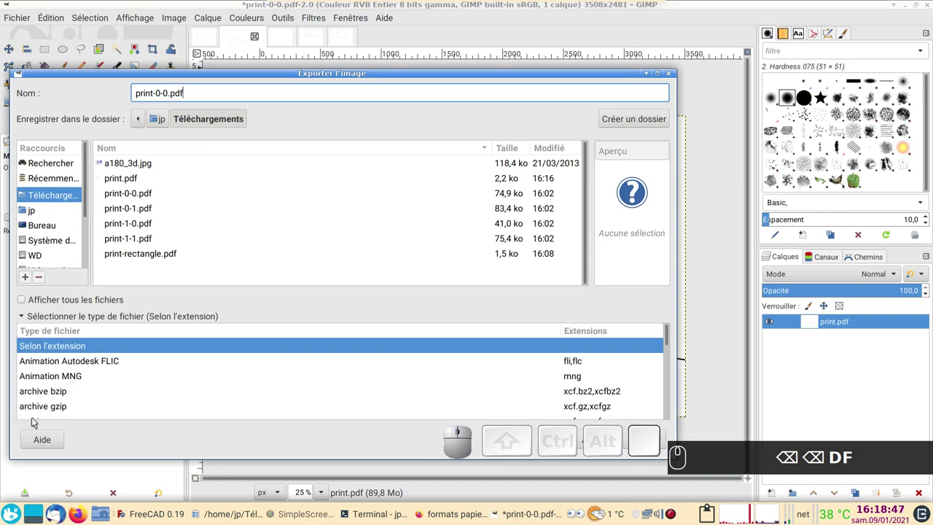
click(26, 320)
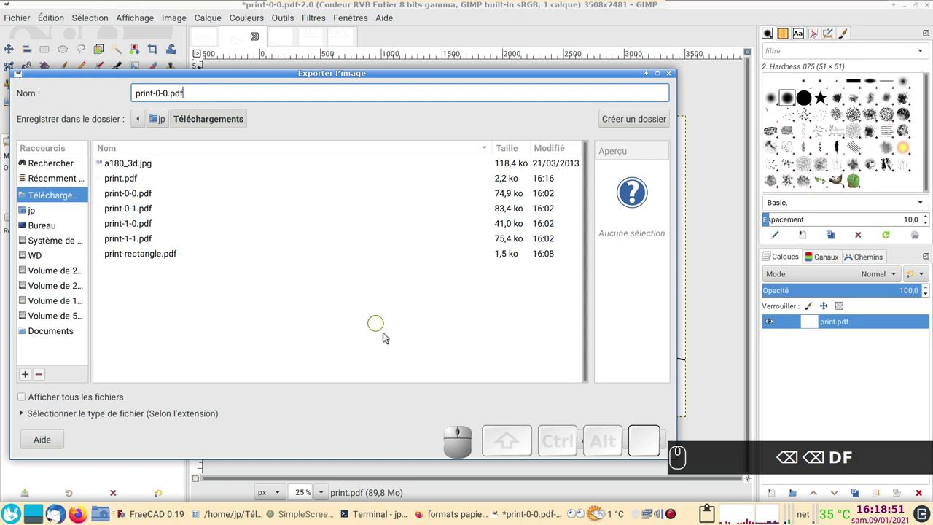
Export to Téléchargements, overwriting the existing print-0-0.pdf with default PDF options.
click(563, 75)
click(724, 420)
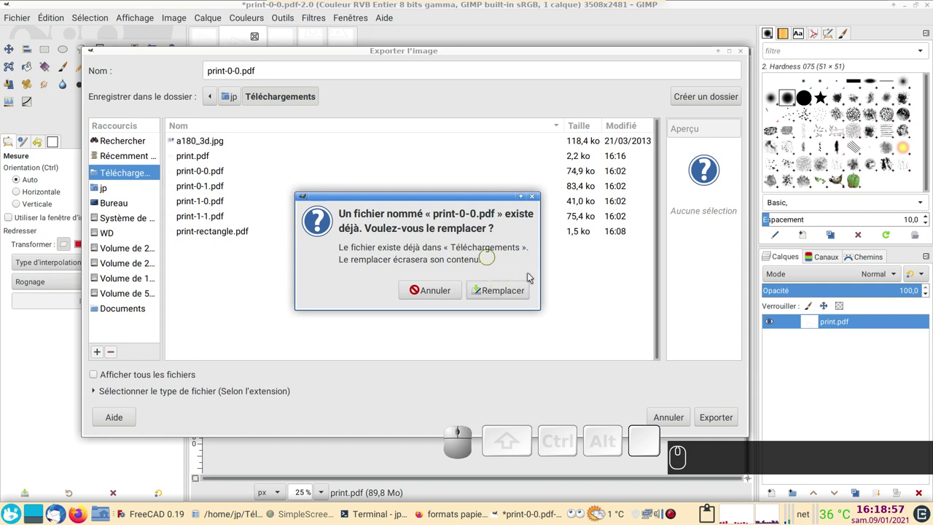
click(507, 296)
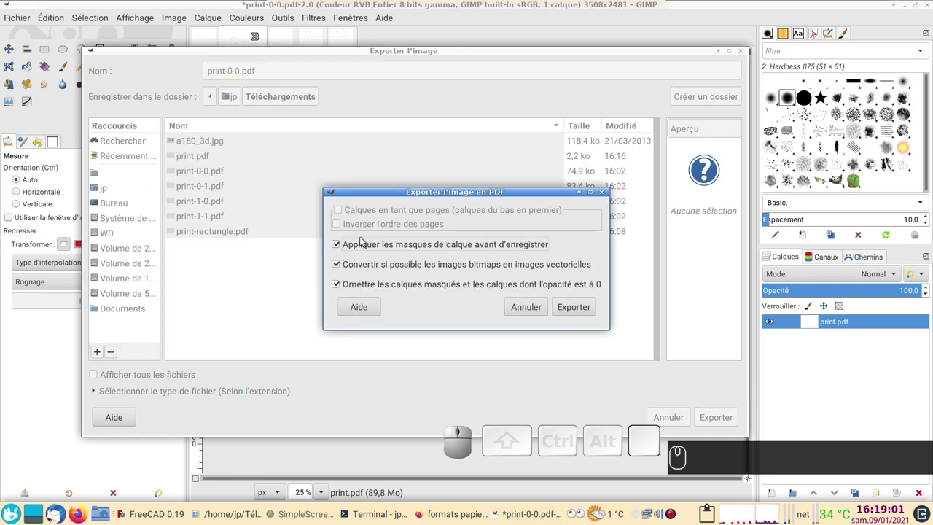
click(579, 313)
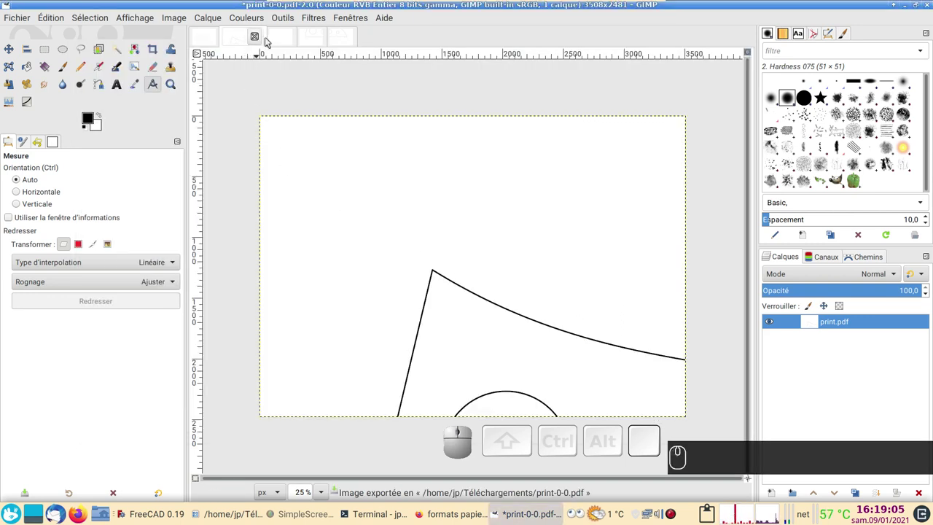
Export the print-1-0 piece as PDF, overwriting the existing print-1-0.pdf.
click(281, 40)
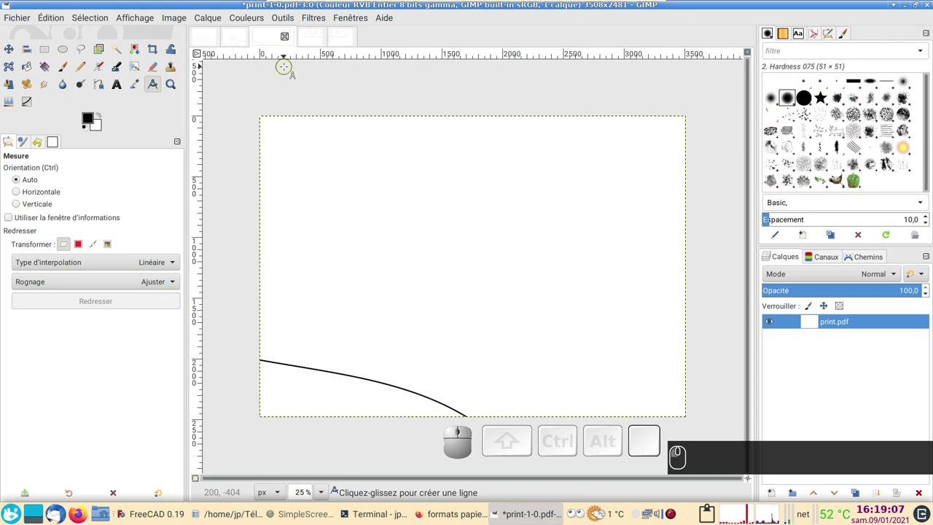
key(ctrl+e)
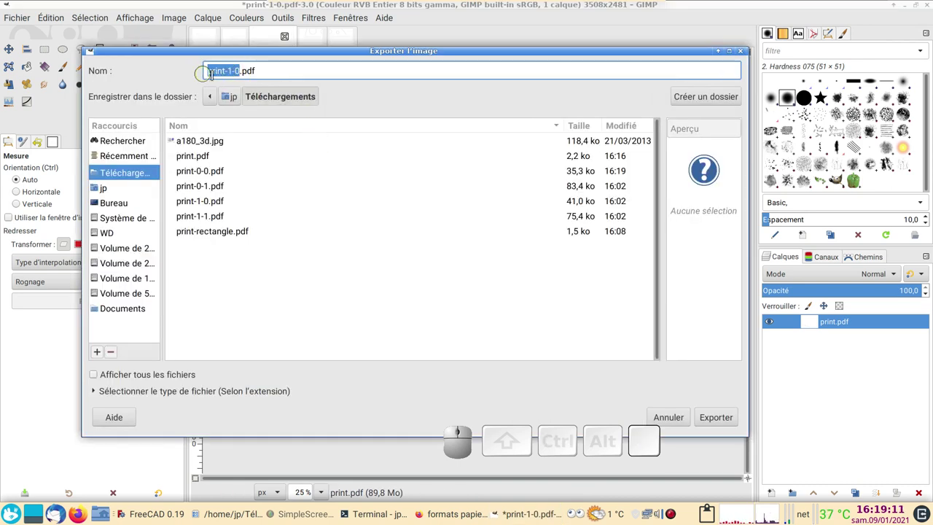
click(713, 418)
click(512, 291)
click(579, 310)
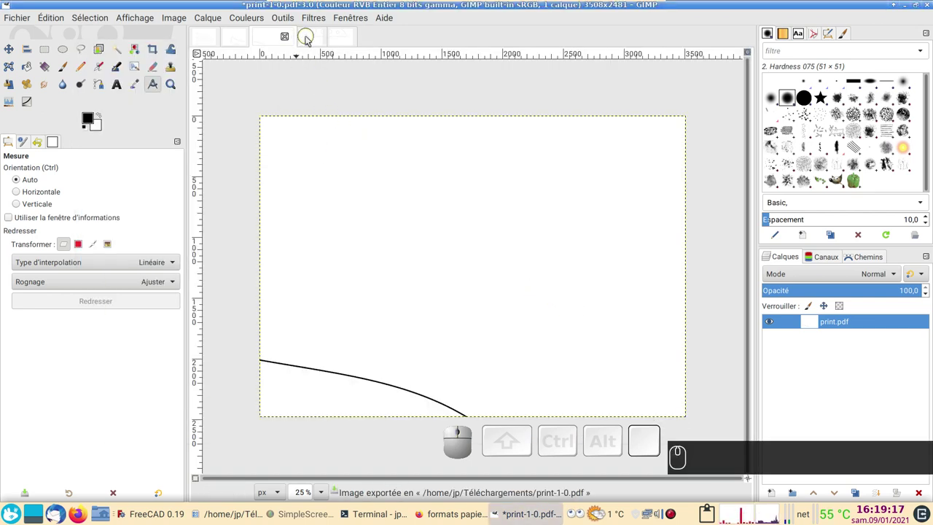
Export the print-0-1 piece as PDF, overwriting the existing print-0-1.pdf.
click(309, 40)
key(ctrl+e)
click(721, 422)
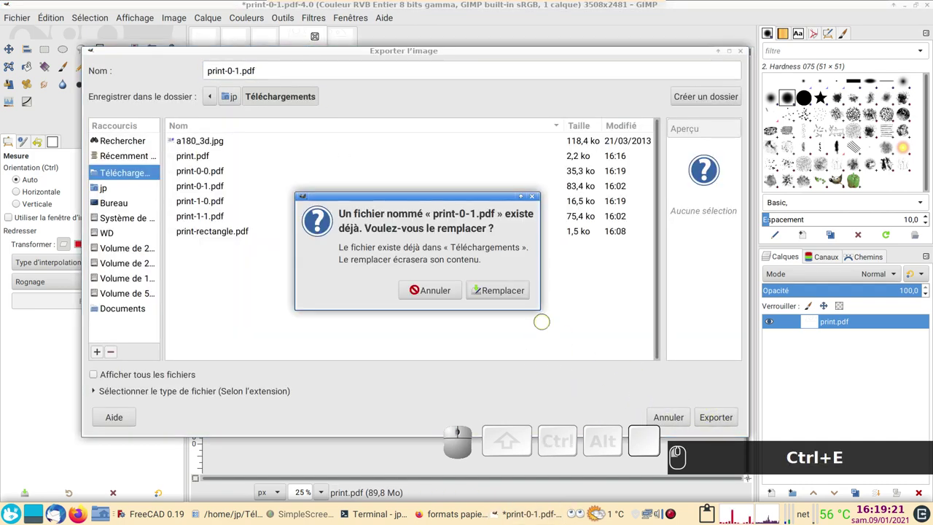
click(505, 293)
click(568, 313)
Export the print-1-1 piece as PDF, overwriting the existing print-1-1.pdf.
click(344, 39)
key(ctrl+e)
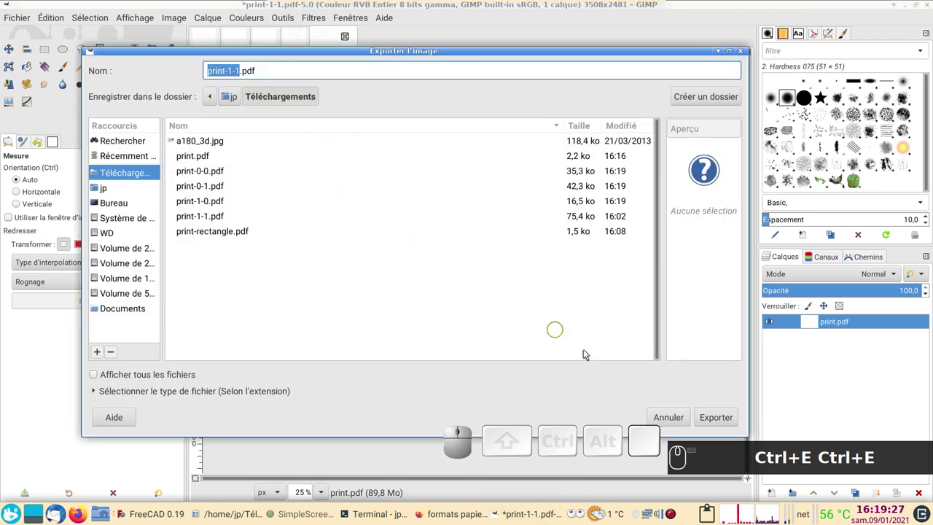
click(726, 418)
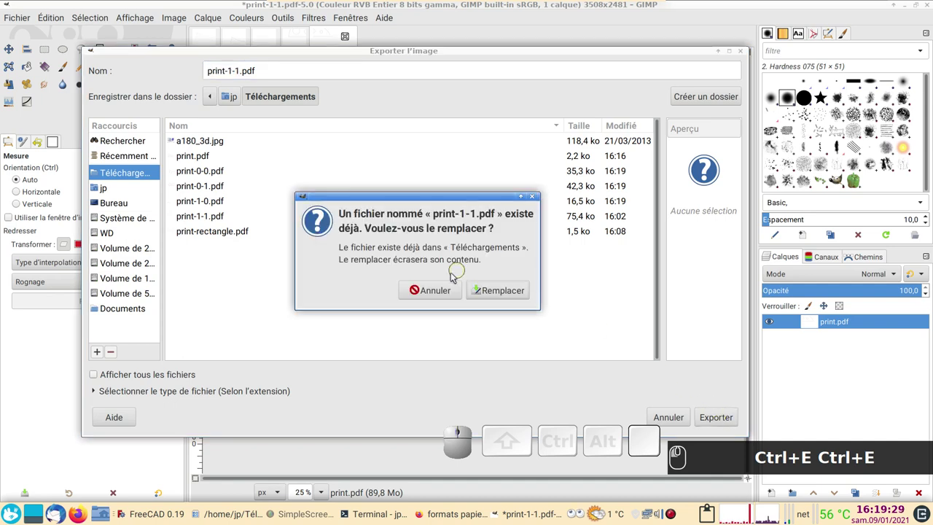
click(510, 295)
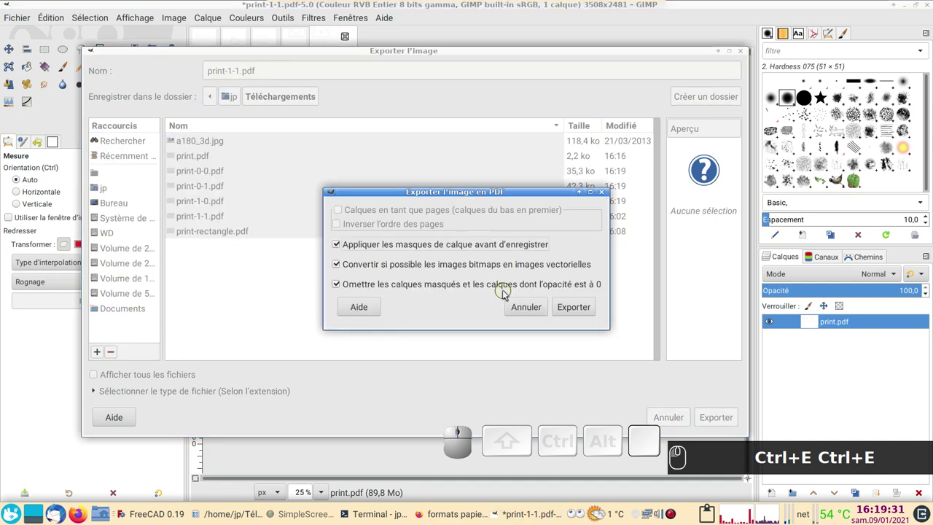
click(576, 307)
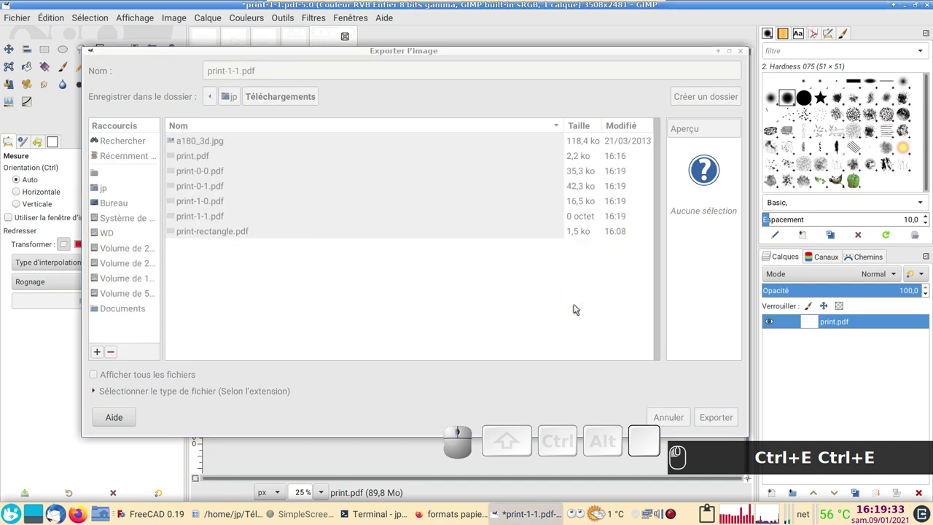
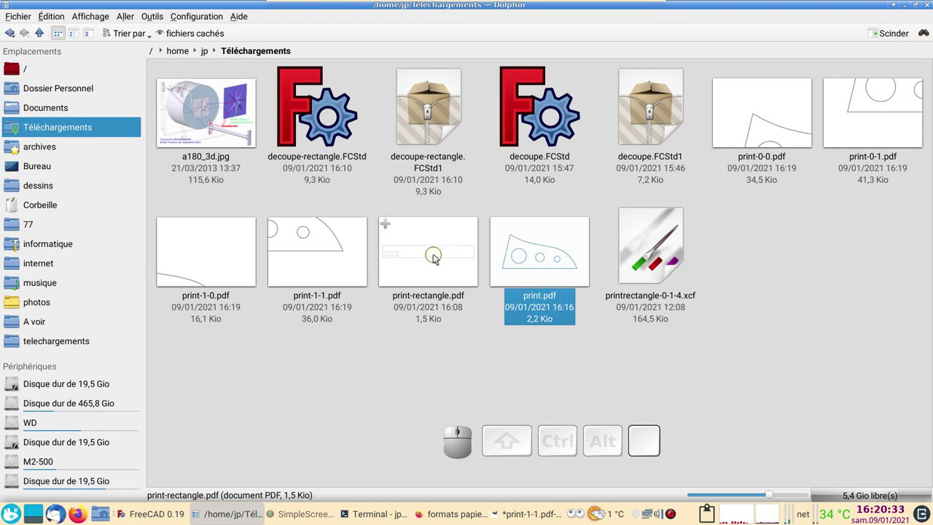
Drag print-rectangle.pdf from Dolphin onto GIMP to reach the PDF import dialog.
click(436, 256)
drag(479, 445, 418, 348)
drag(317, 223, 121, 63)
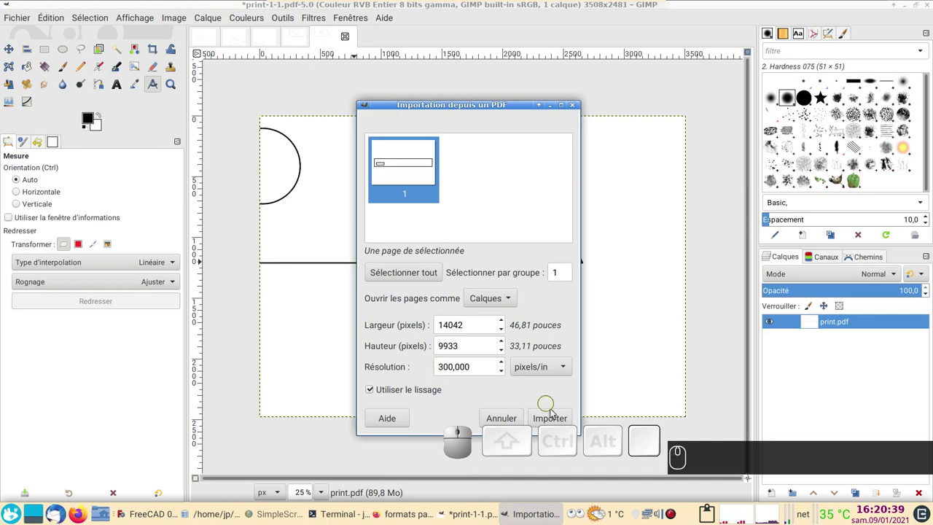
Import print-rectangle.pdf at 300 pixels/in as a new image.
click(562, 419)
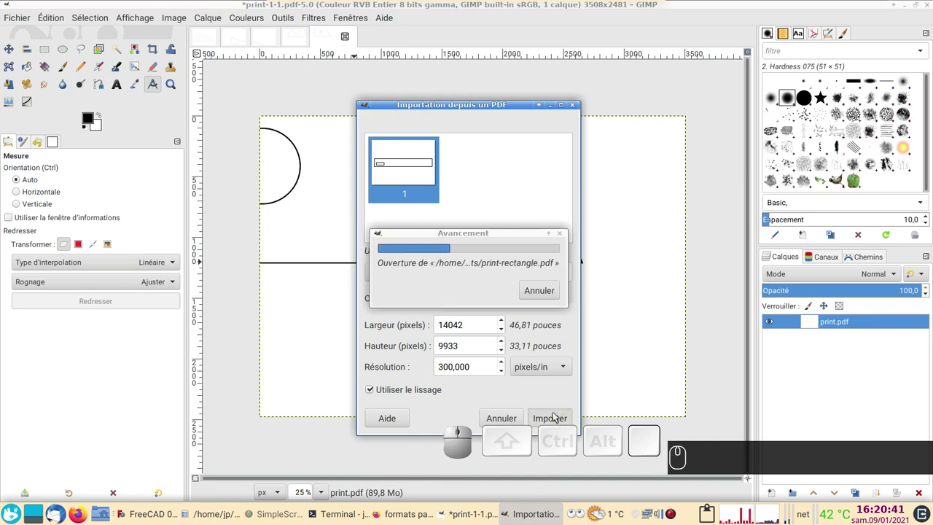
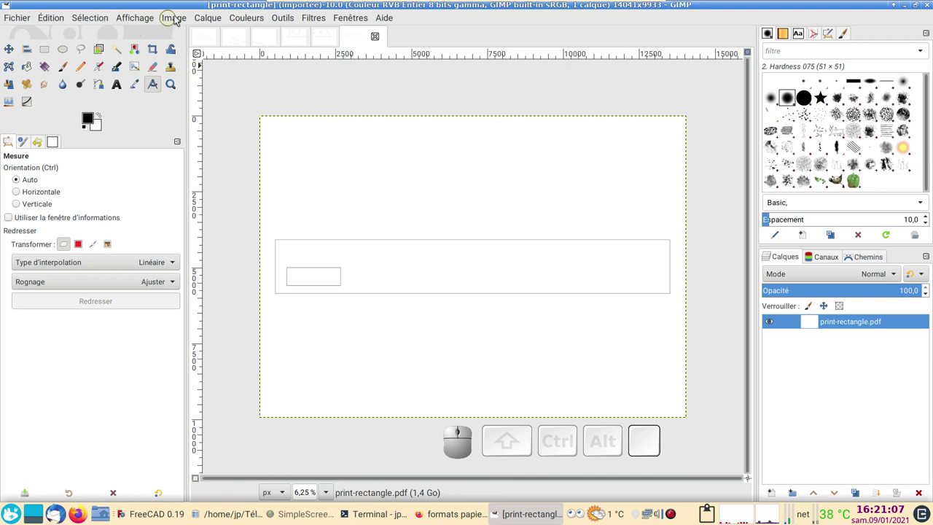
Add a vertical percentage guide at 25% of the image width.
click(178, 18)
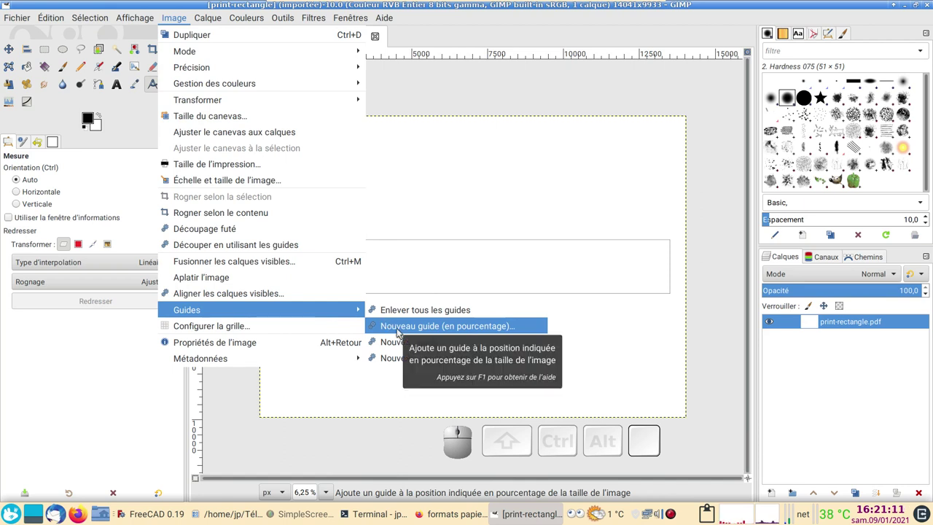
click(399, 332)
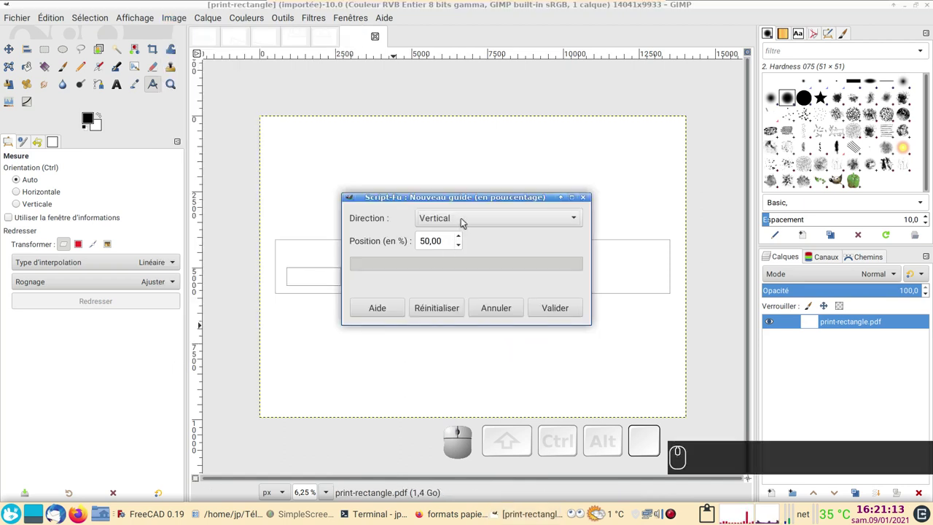
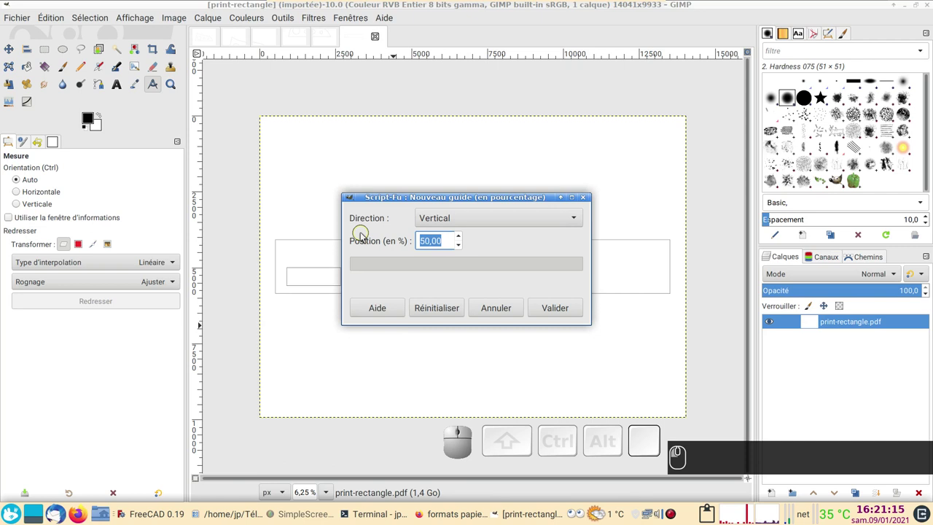
key(2)
key(5)
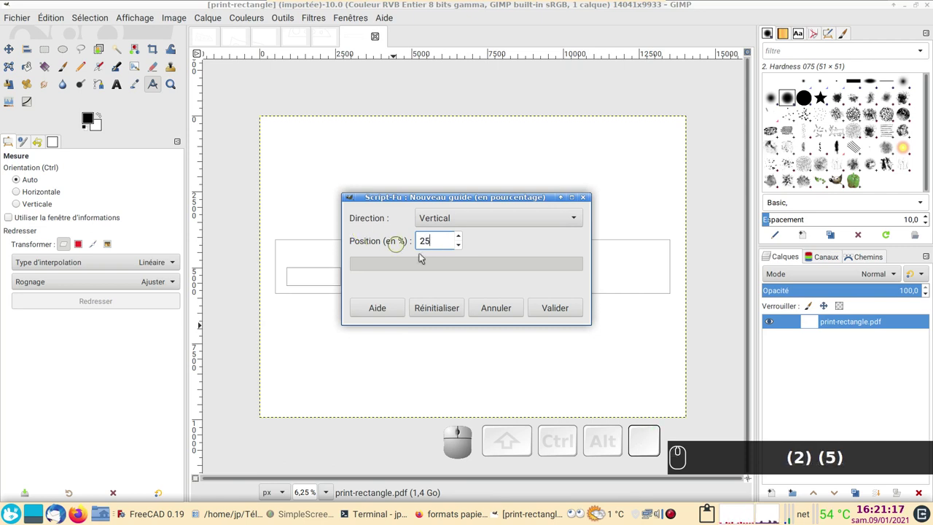
click(557, 311)
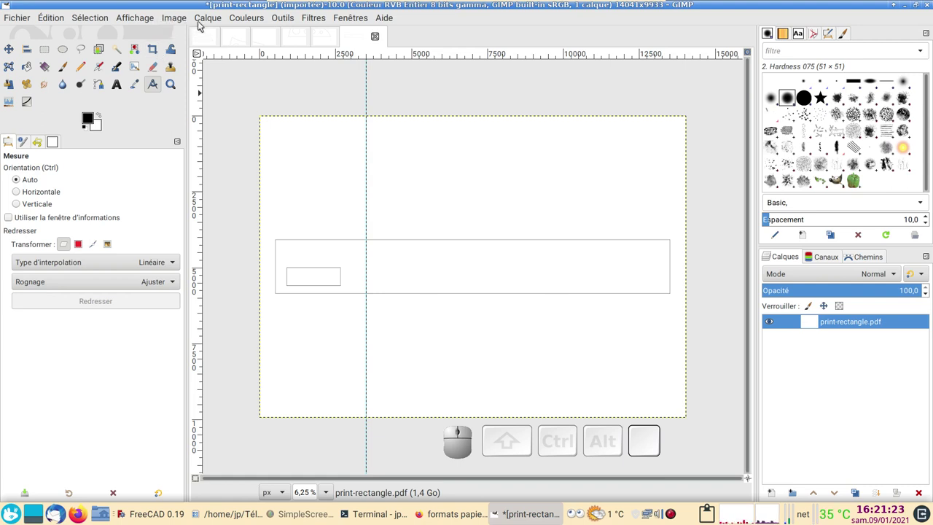
Add a second vertical guide at 50% of the width.
click(182, 22)
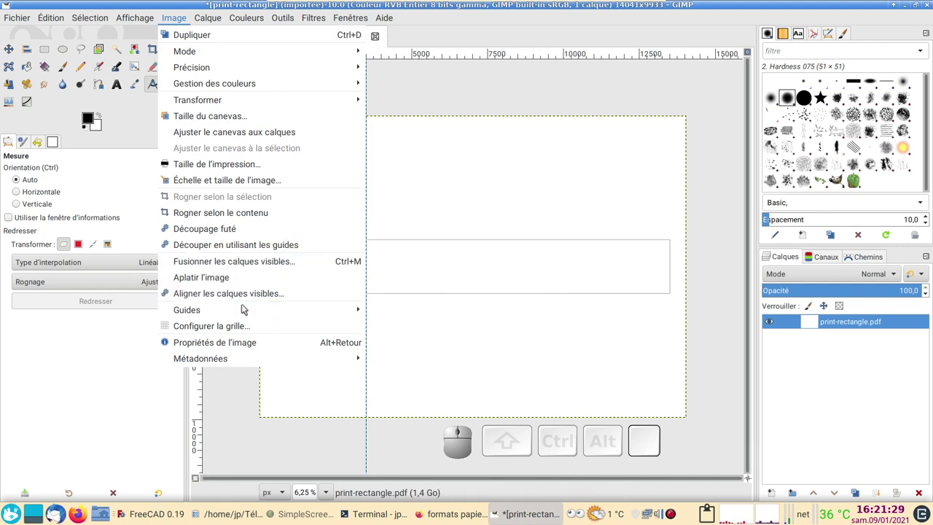
click(421, 326)
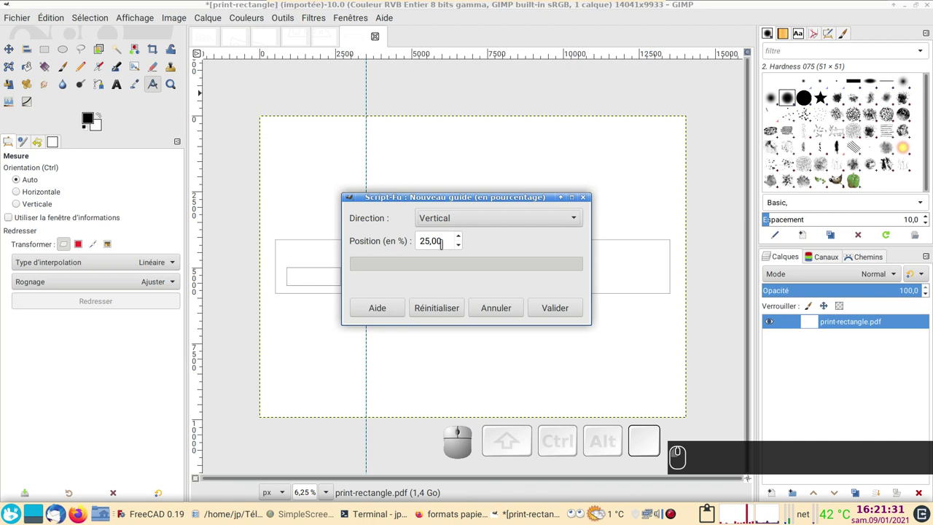
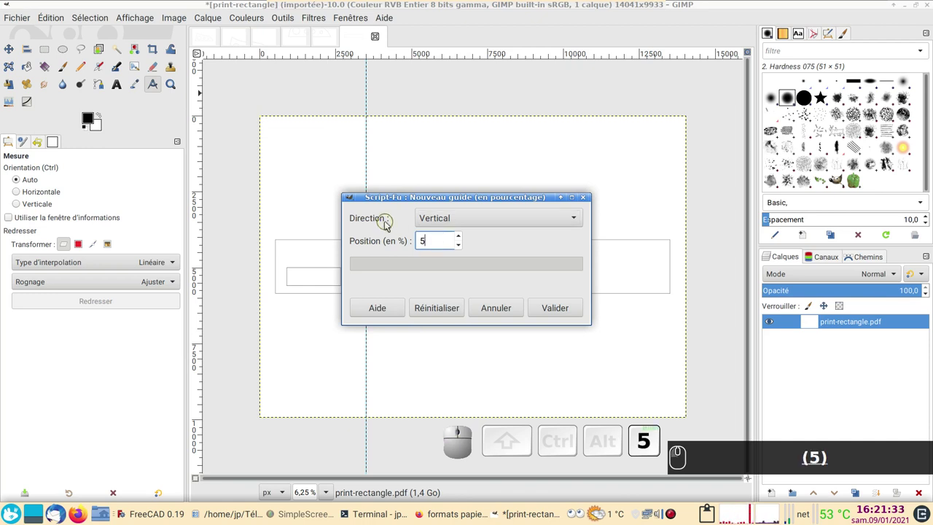
key(Return)
click(571, 305)
Add a third vertical guide at 75% of the width.
click(171, 17)
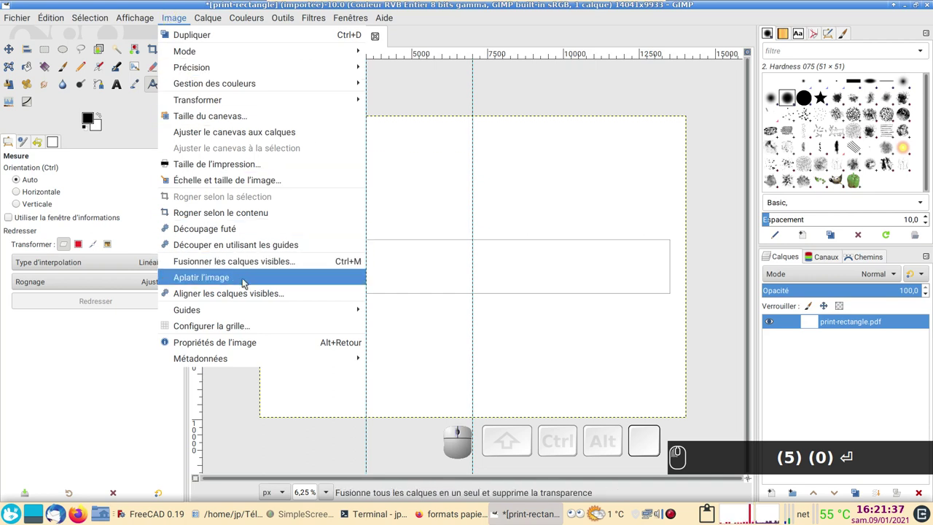
click(440, 332)
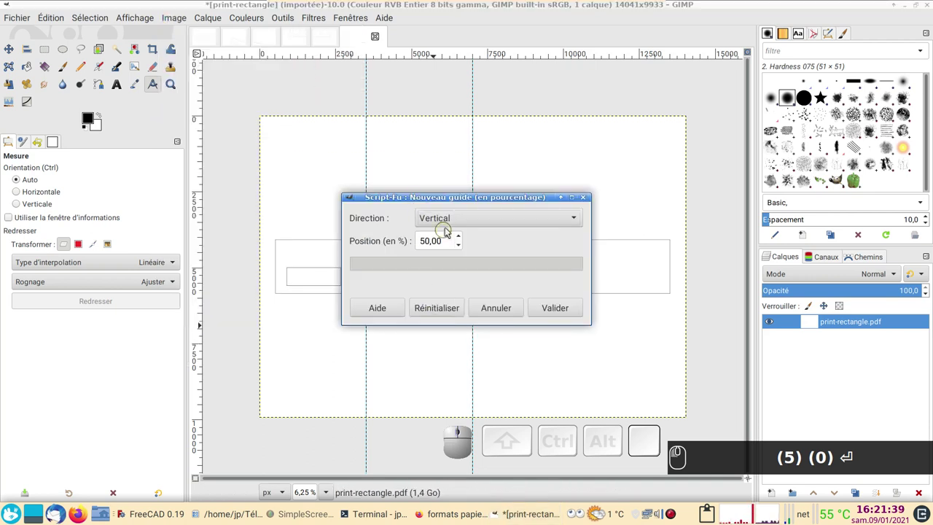
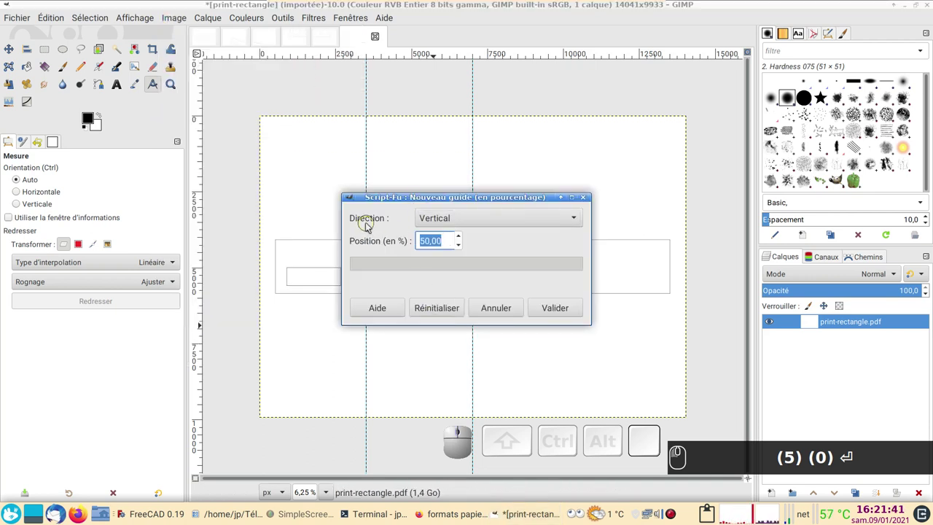
key(7)
key(KP_5)
key(KP_Enter)
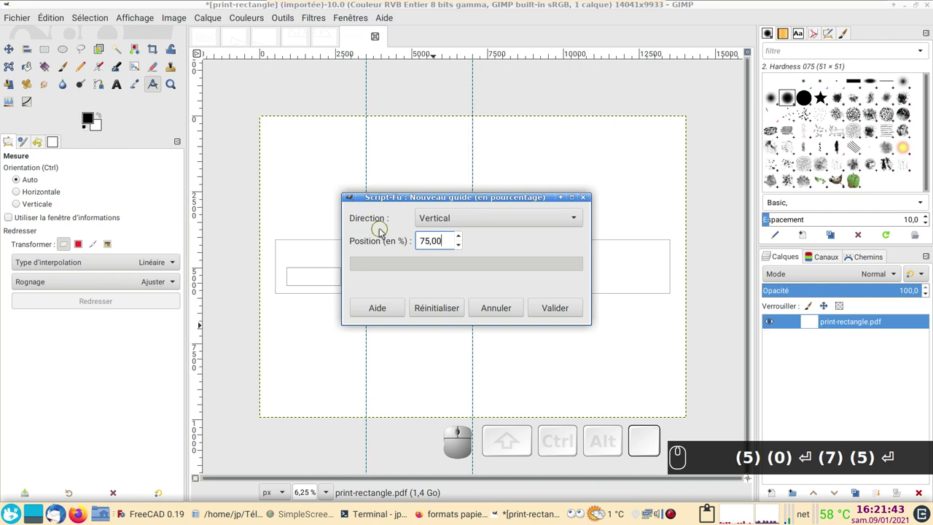
click(559, 311)
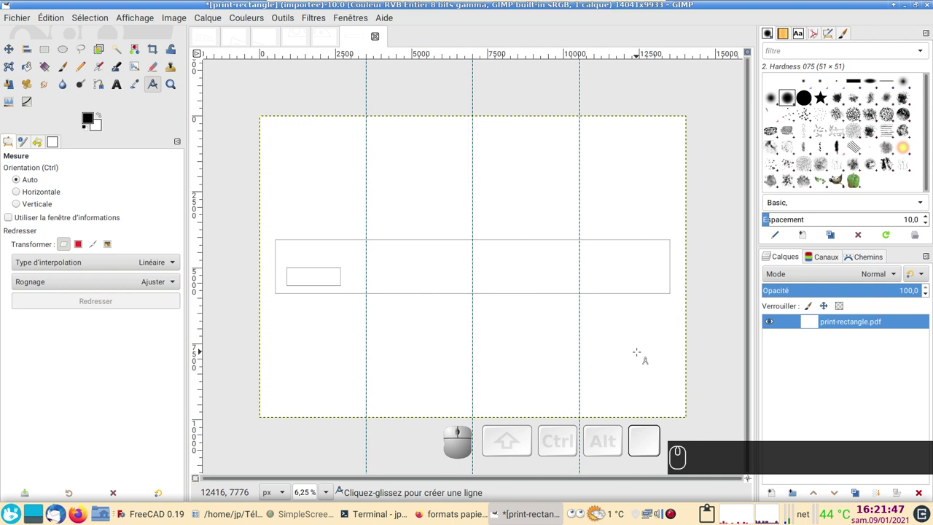
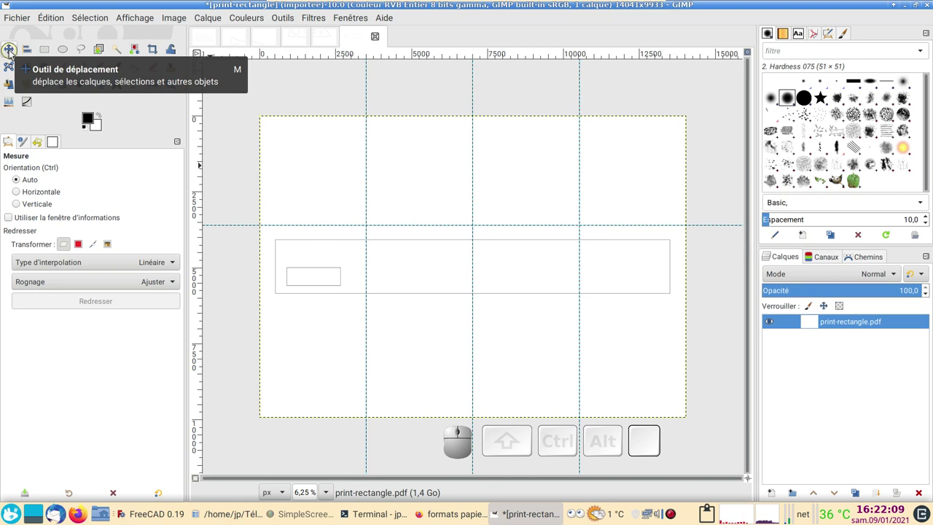
With the Move tool, place horizontal guides above and below the long rectangle and zoom in.
click(13, 55)
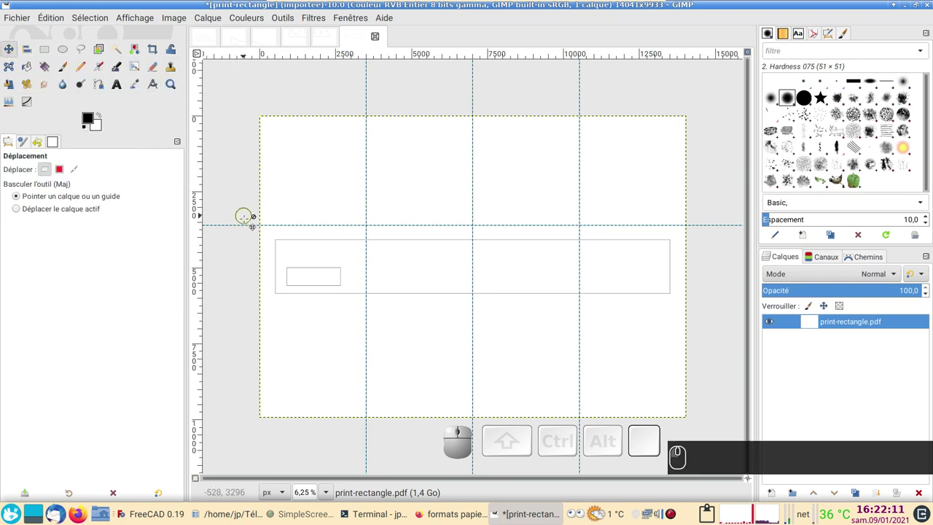
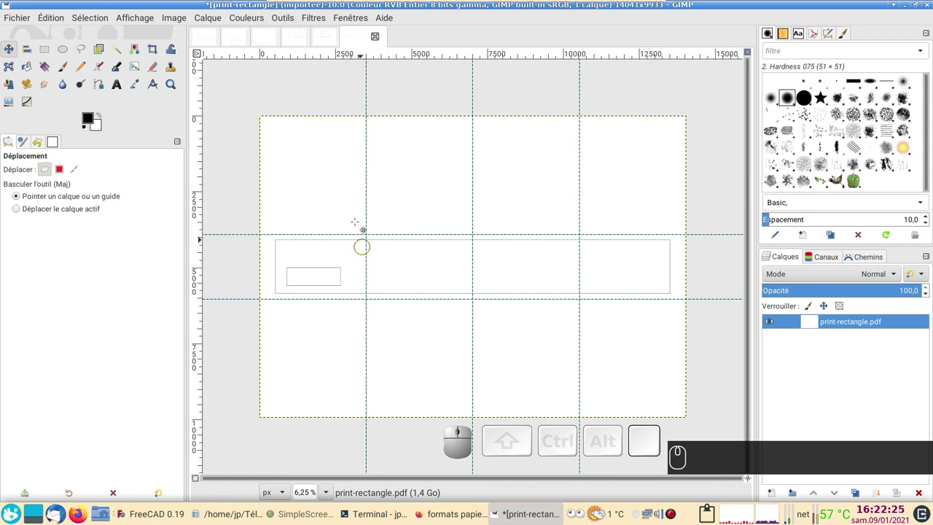
scroll(up, 3)
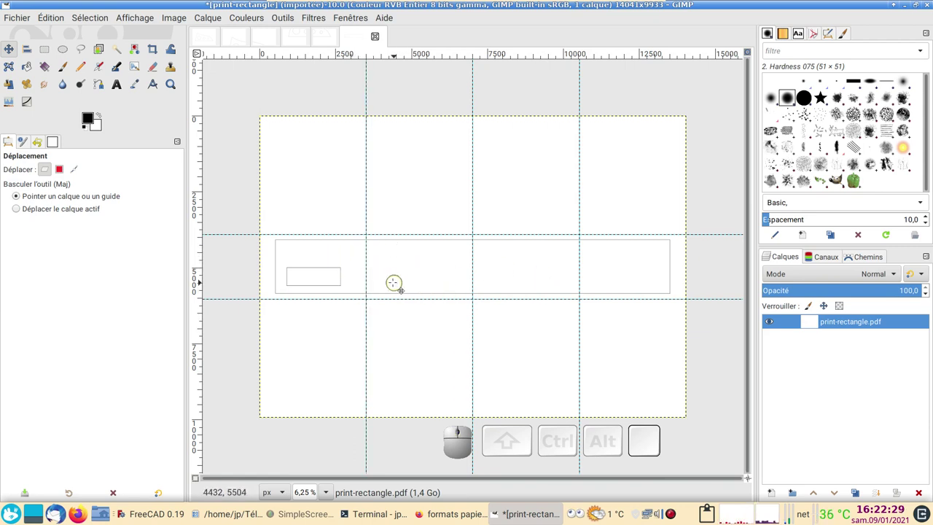
scroll(up, 3)
scroll(up, 3)
scroll(up, 3)
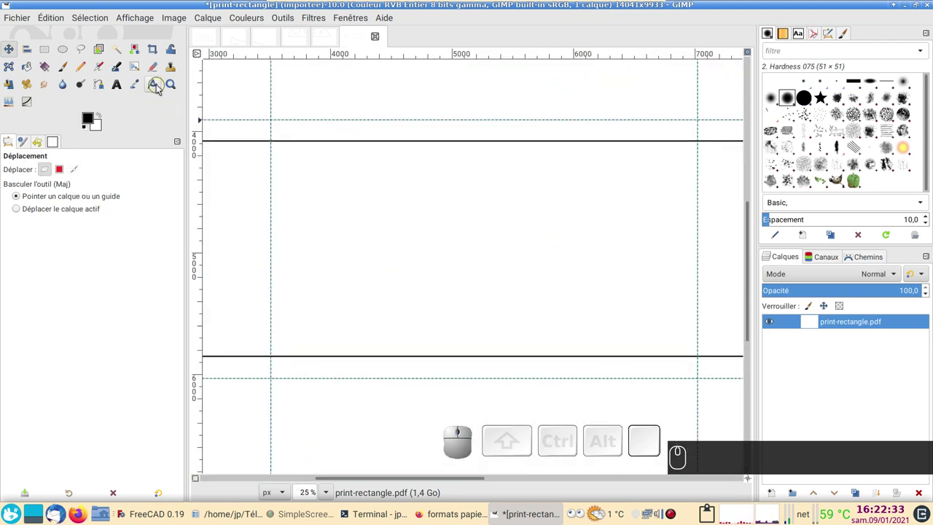
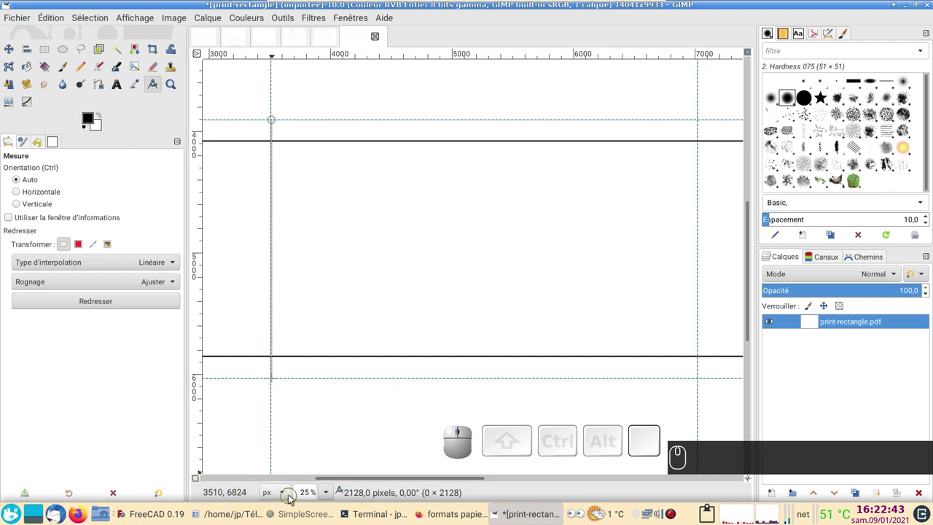
Show the guide-to-guide measurement in millimètres, reading about 180.17 mm.
click(287, 496)
click(293, 333)
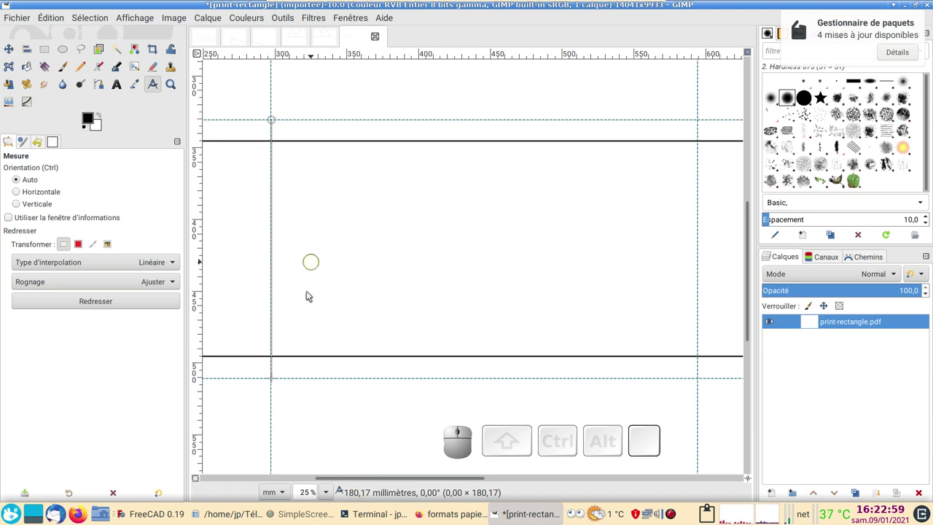
scroll(down, 3)
scroll(up, 3)
scroll(down, 3)
scroll(up, 3)
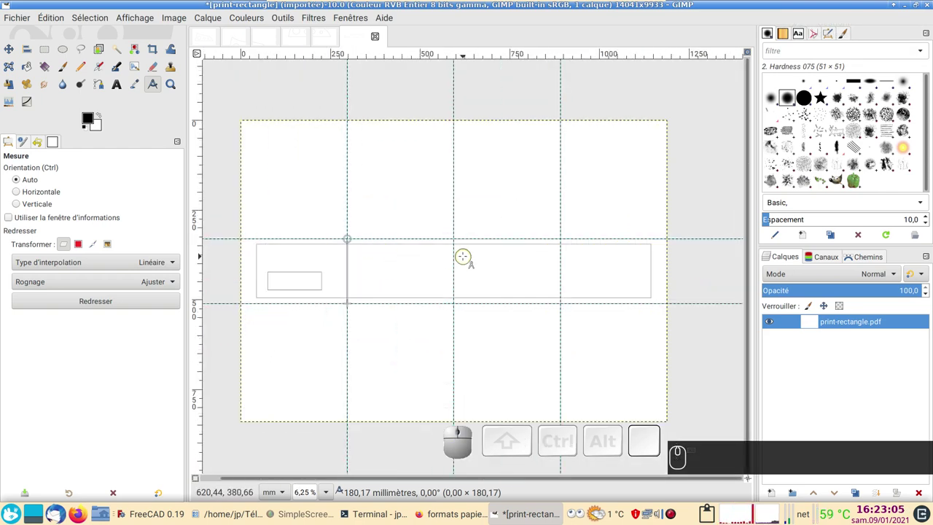
Slice the print-rectangle image along its guides into separate piece images.
click(176, 19)
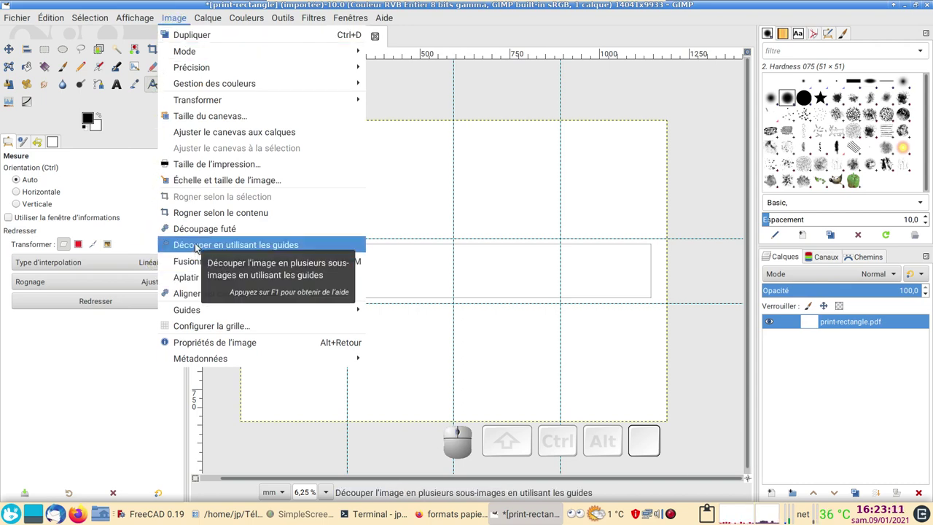
click(202, 247)
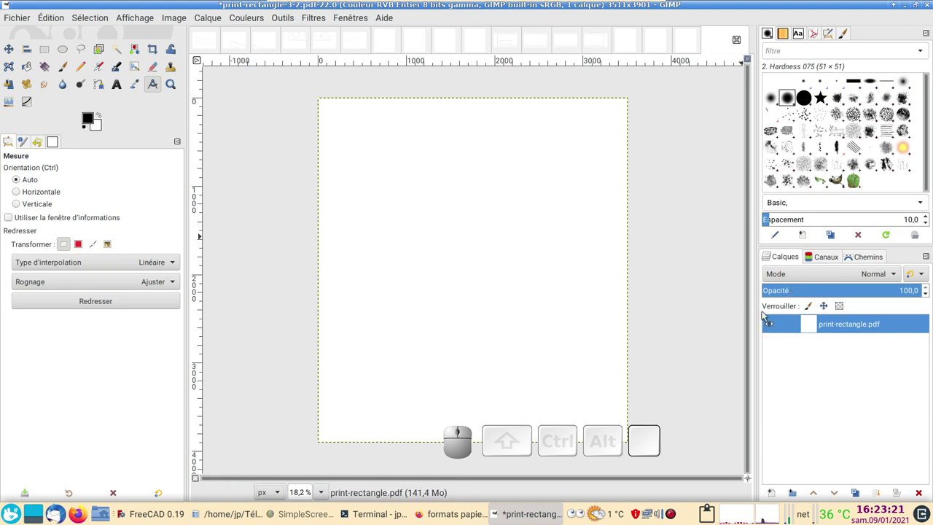
click(789, 260)
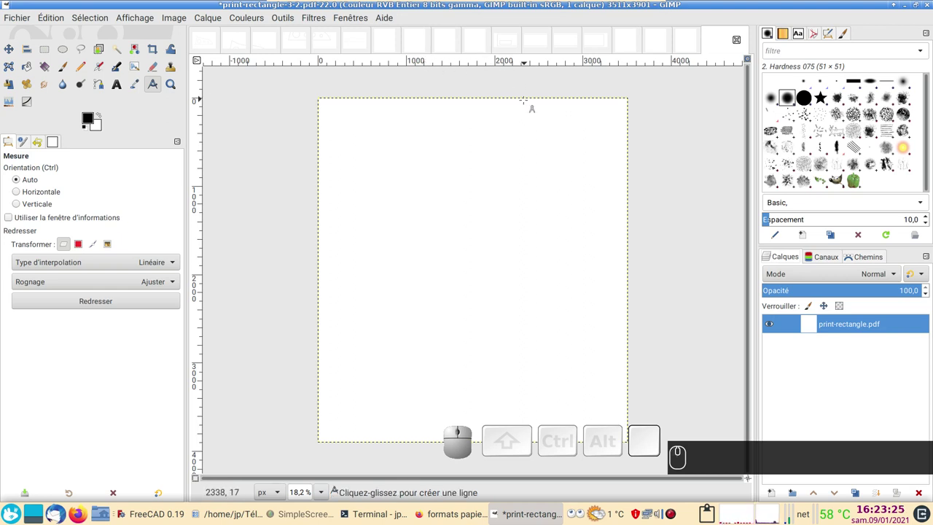
Look through the new slice tabs and return to the print-rectangle-0-1 piece.
click(509, 46)
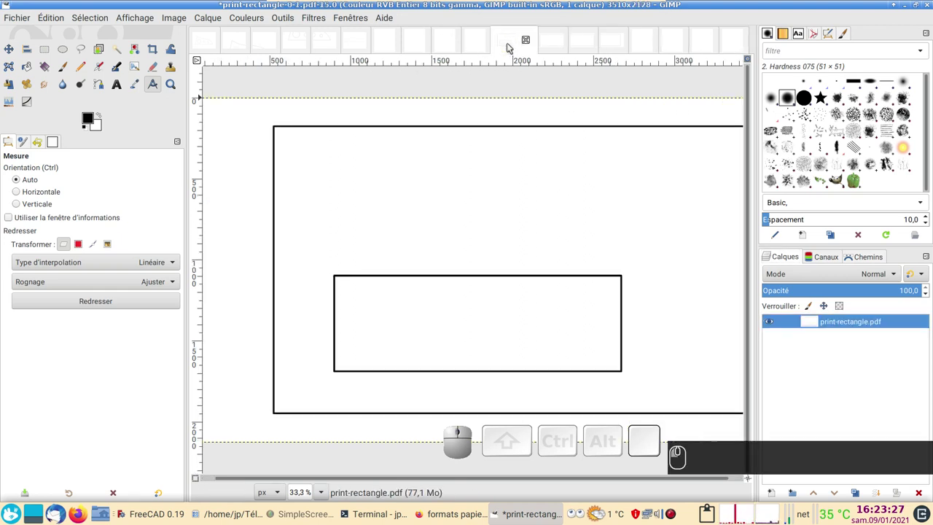
click(556, 47)
click(590, 45)
click(625, 45)
key(Escape)
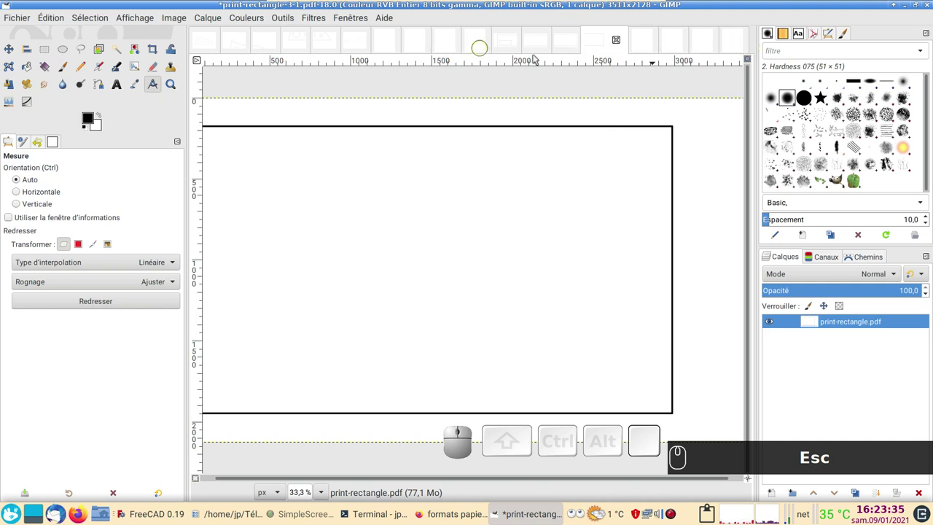
click(504, 41)
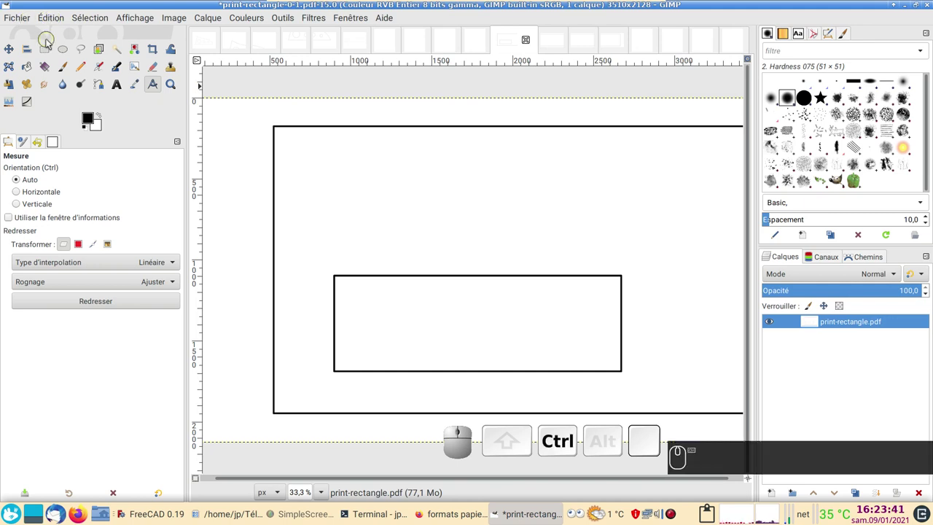
key(ctrl+e)
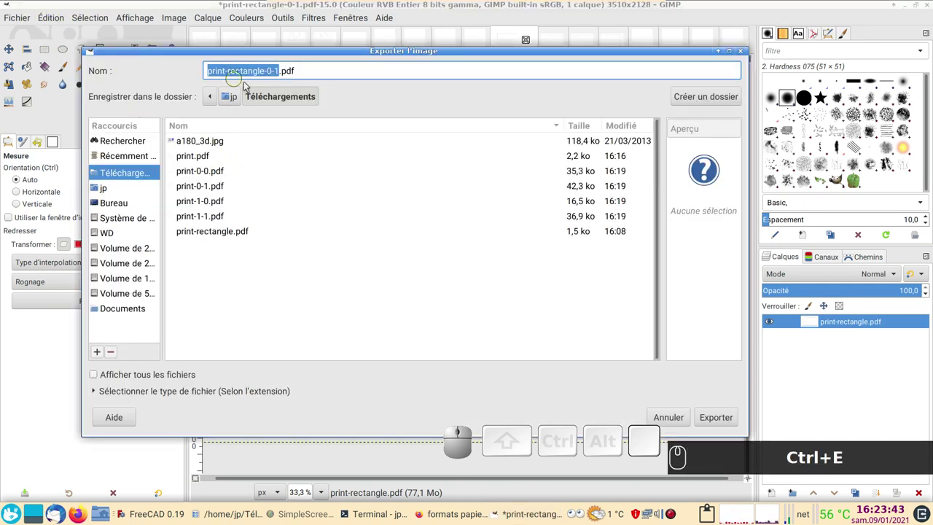
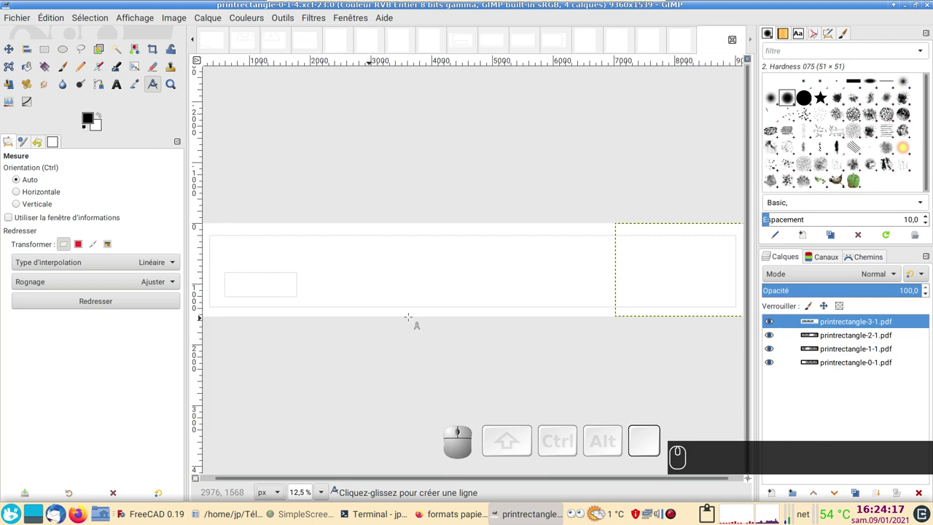
Toggle each of the four piece layers' visibility in printrectangle-0-1-4.xcf to check alignment.
click(773, 324)
click(773, 324)
click(771, 336)
click(772, 335)
click(774, 351)
click(773, 351)
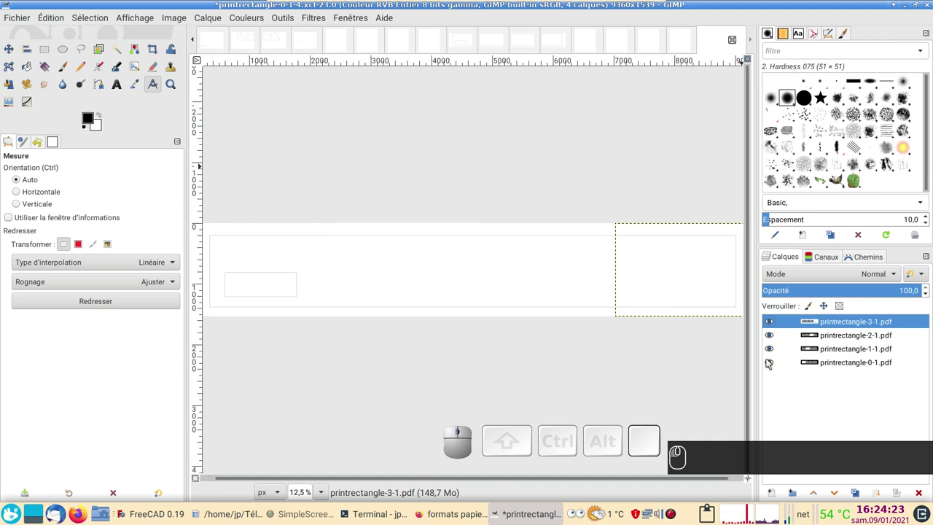
click(769, 362)
click(769, 362)
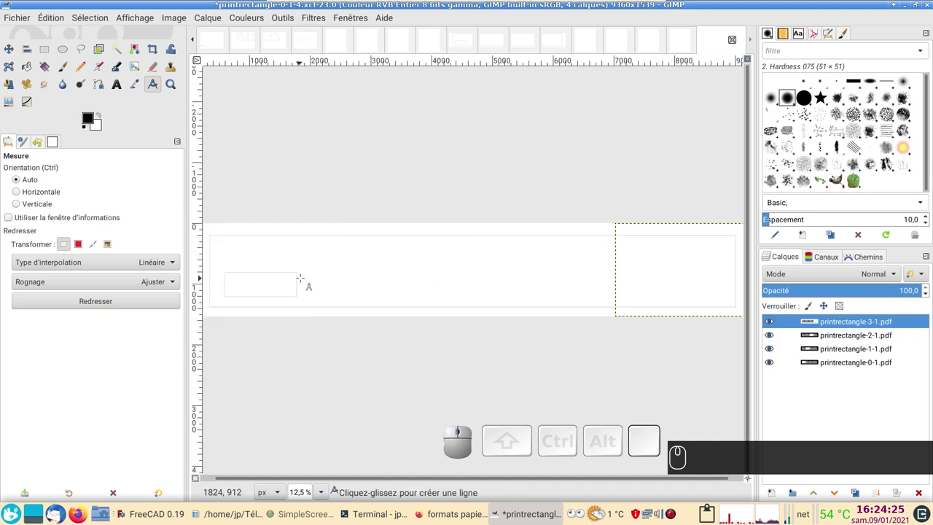
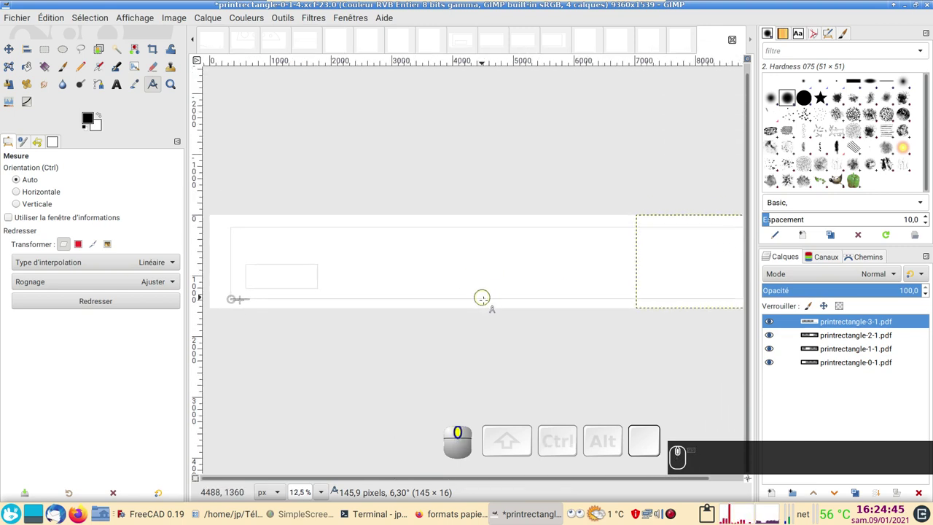
Show the bottom-edge measurement in millimètres, about 1099.8 mm over 8660 pixels.
scroll(down, 3)
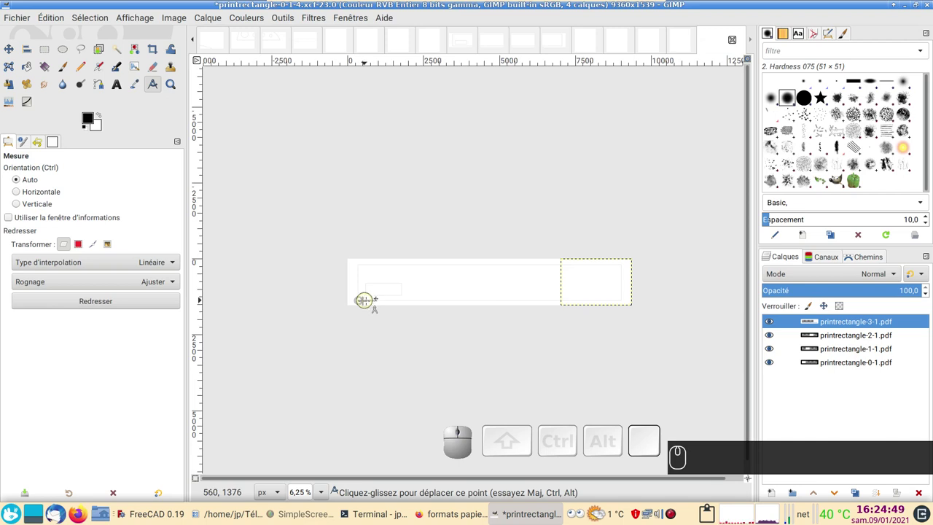
scroll(up, 3)
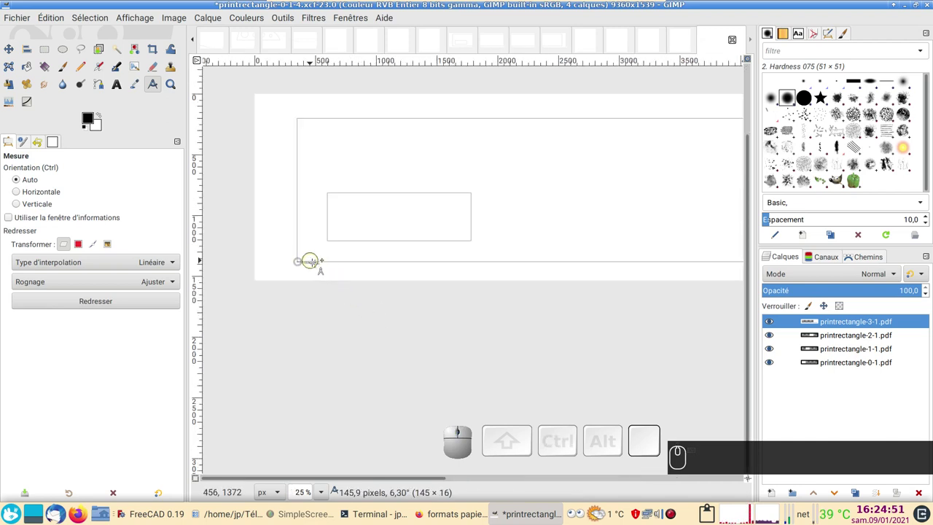
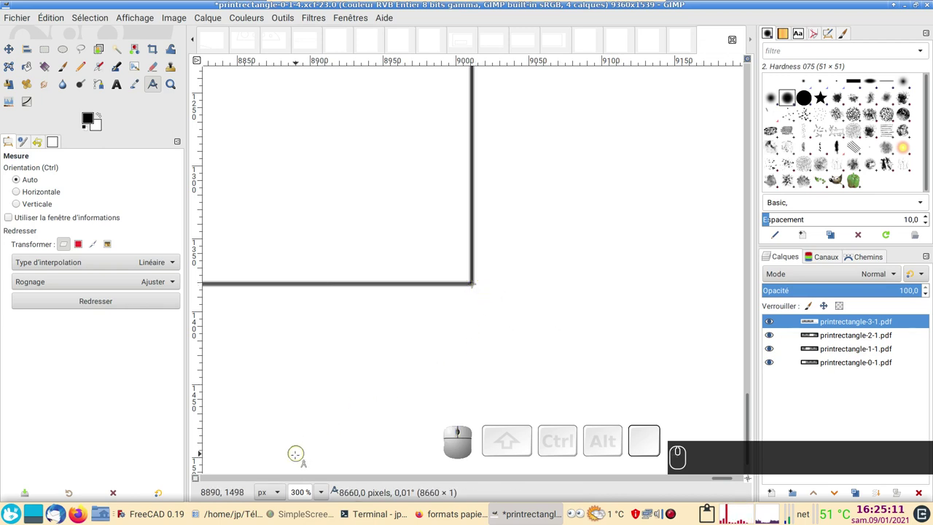
click(282, 498)
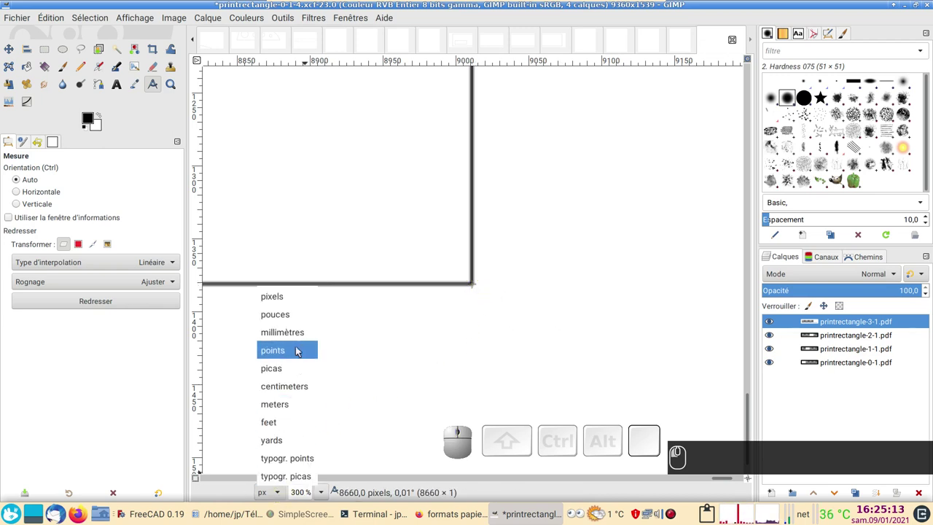
click(303, 335)
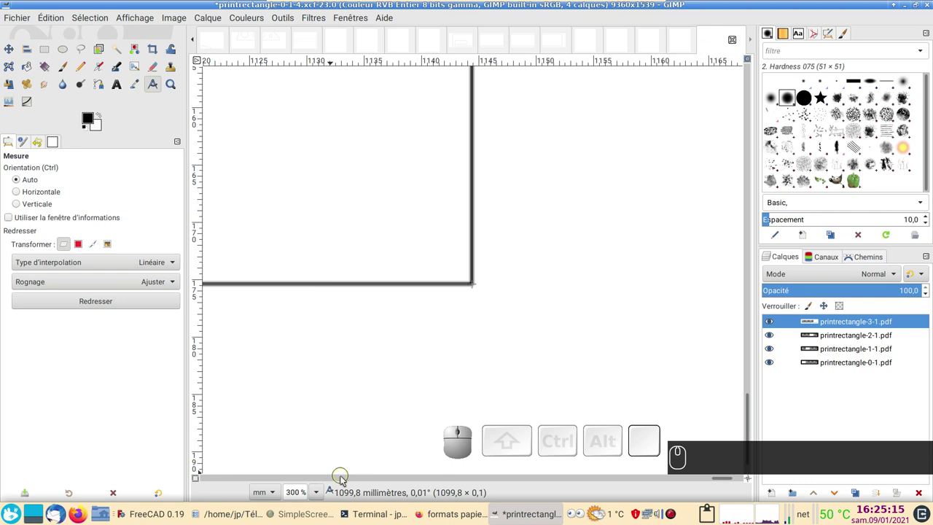